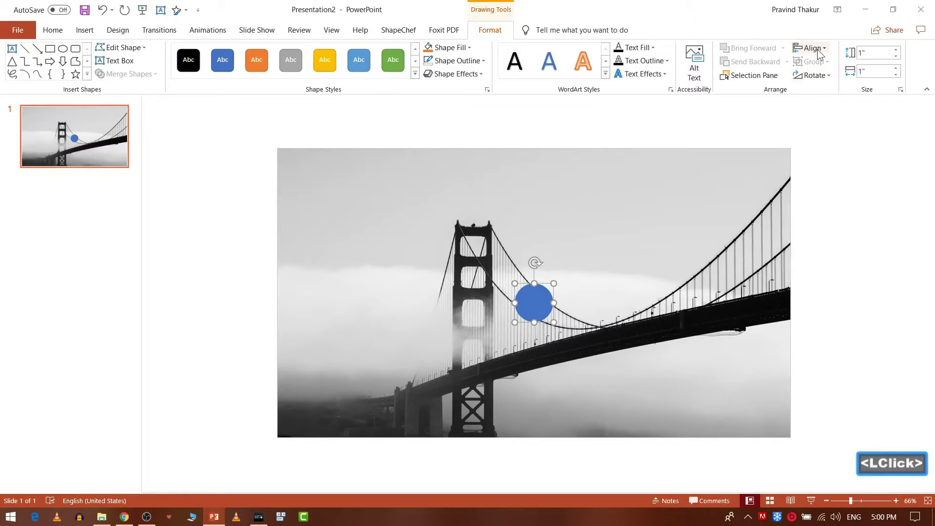
Duplicate the 1-inch blue circle into 2-inch and 3-inch copies.
{"action": "left_click", "coordinate": [821, 53]}
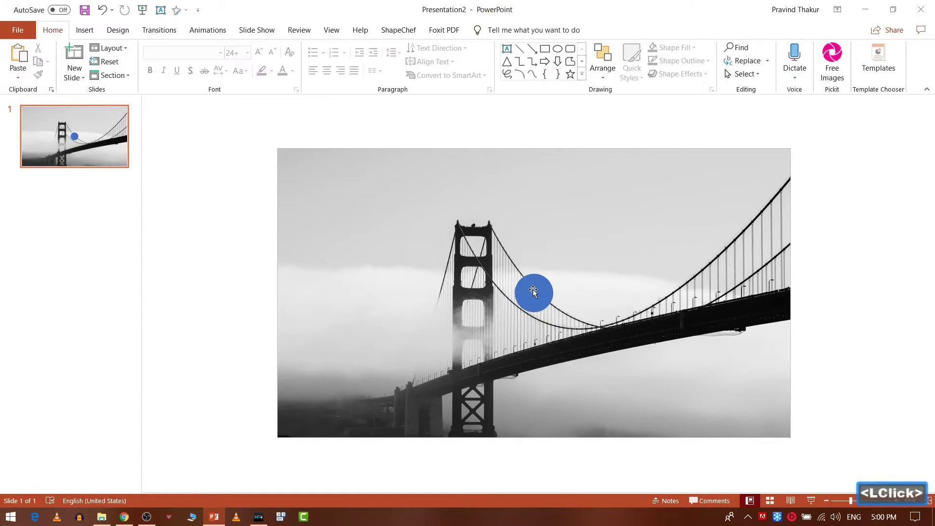
{"action": "key", "text": "ctrl+d"}
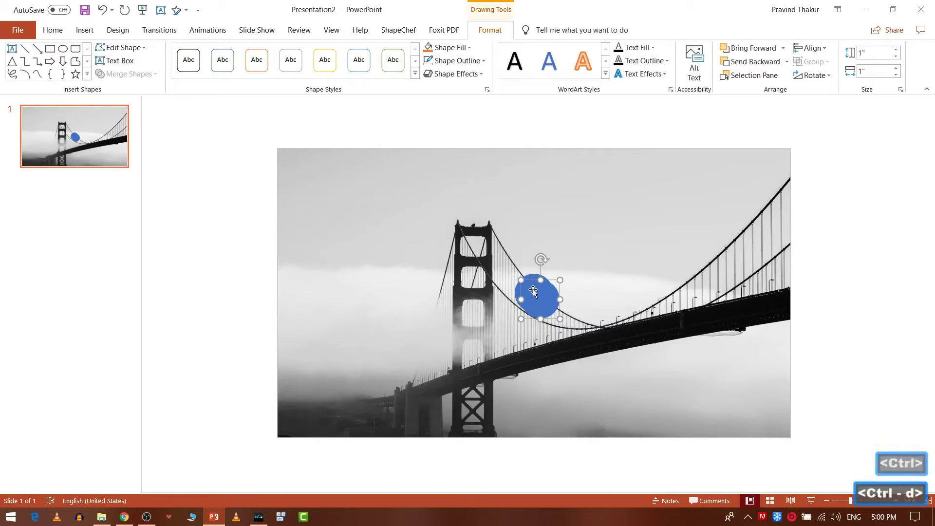
{"action": "left_click", "coordinate": [538, 291]}
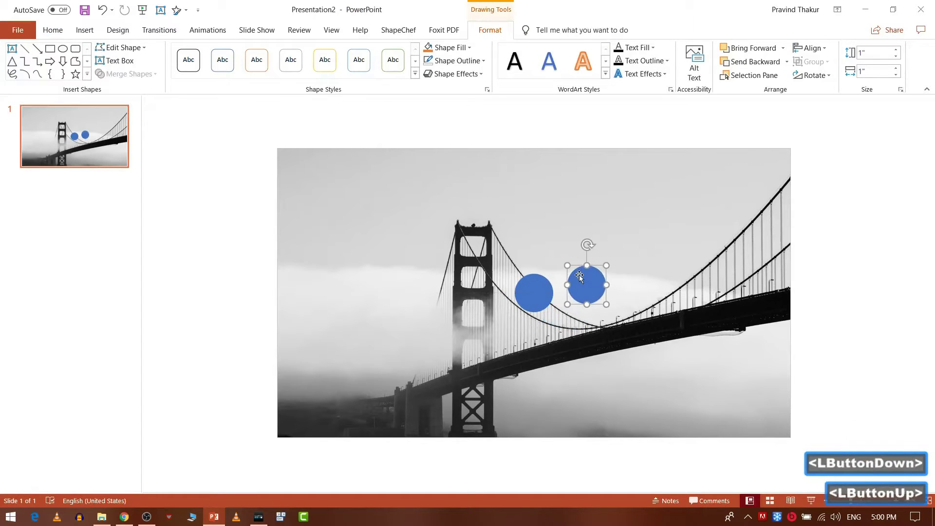
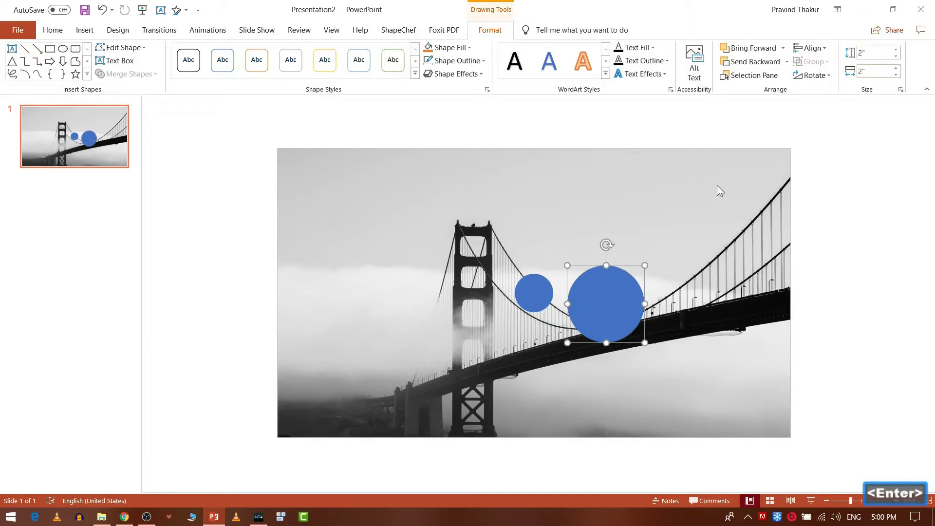
{"action": "key", "text": "ctrl+d"}
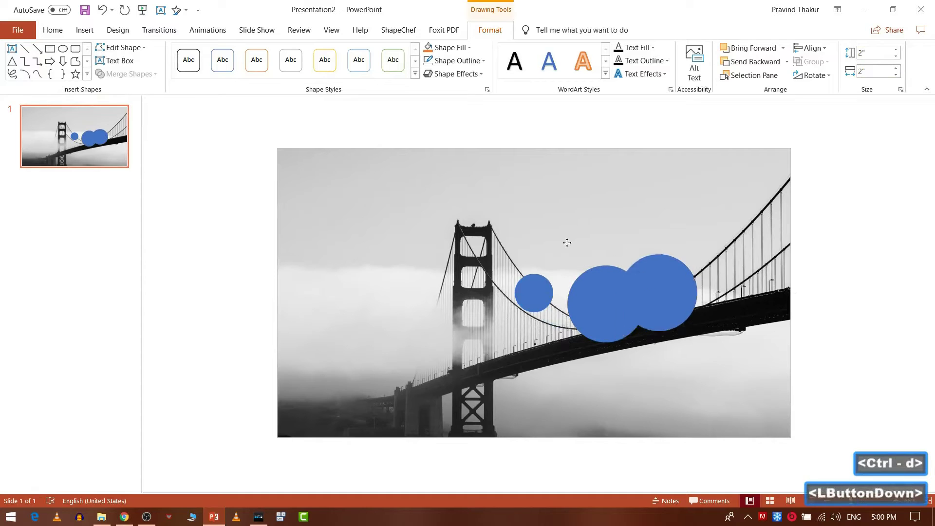
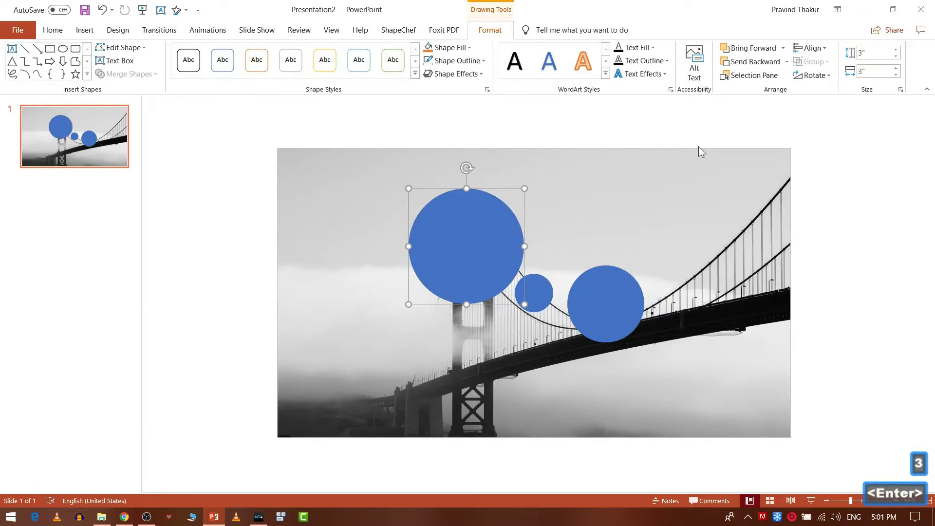
Duplicate the 3-inch circle and resize the copy to 4 inches.
{"action": "left_click", "coordinate": [429, 240]}
{"action": "key", "text": "ctrl+d"}
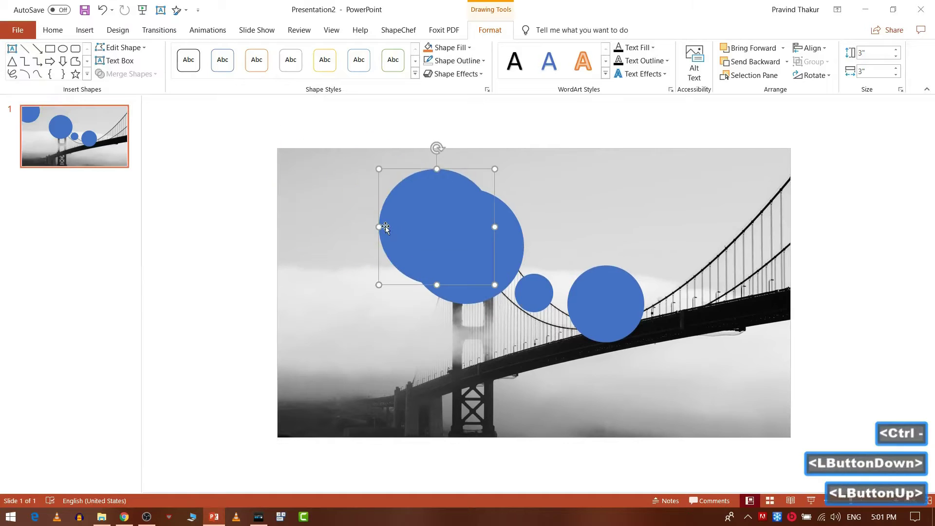
{"action": "left_click", "coordinate": [411, 223]}
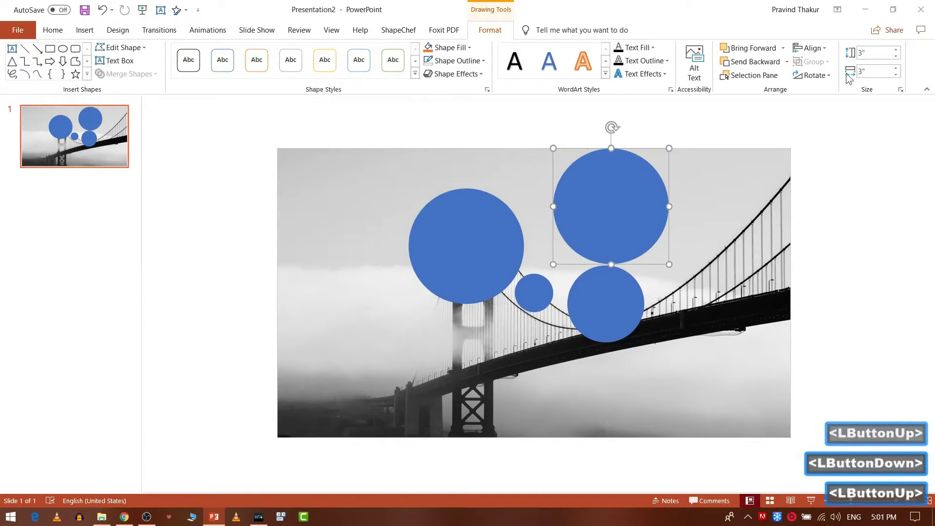
{"action": "key", "text": "4"}
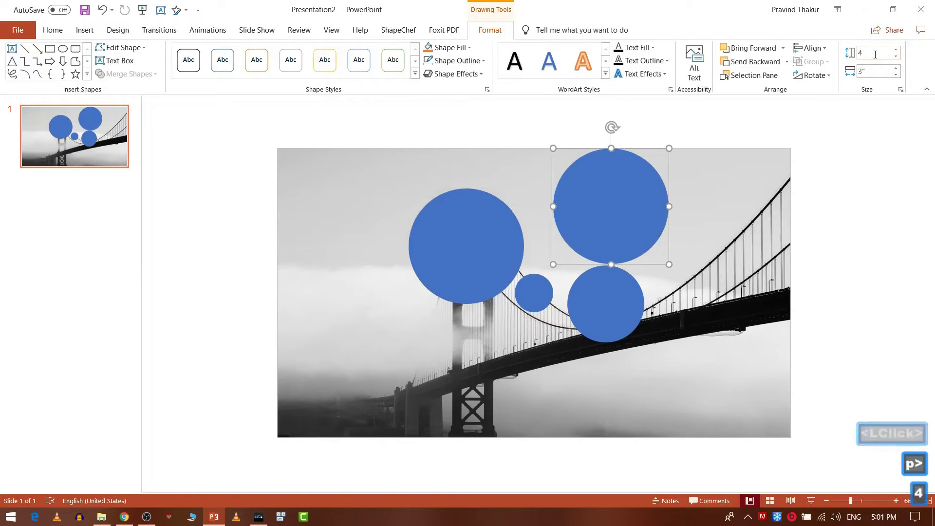
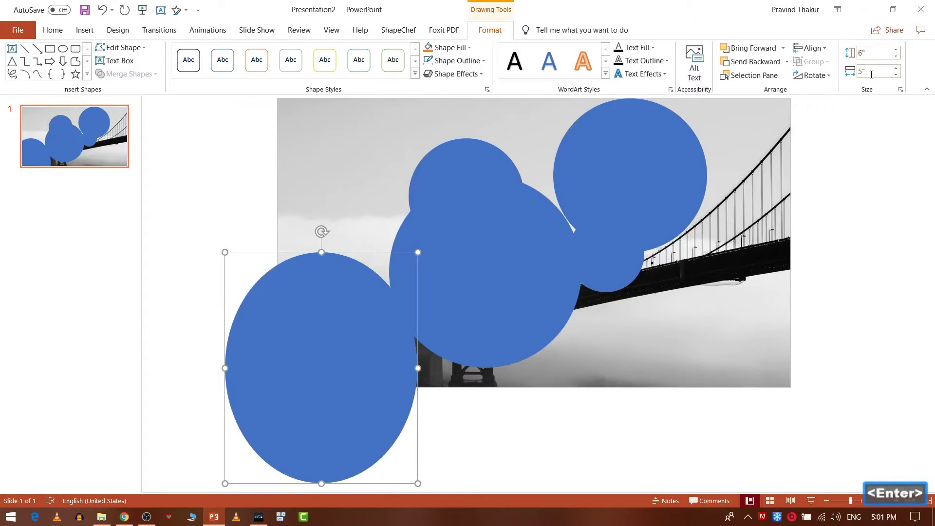
Make 6-inch and 7-inch circle copies by duplicating and resizing.
{"action": "key", "text": "Return"}
{"action": "left_click", "coordinate": [869, 74]}
{"action": "key", "text": "6"}
{"action": "key", "text": "Return"}
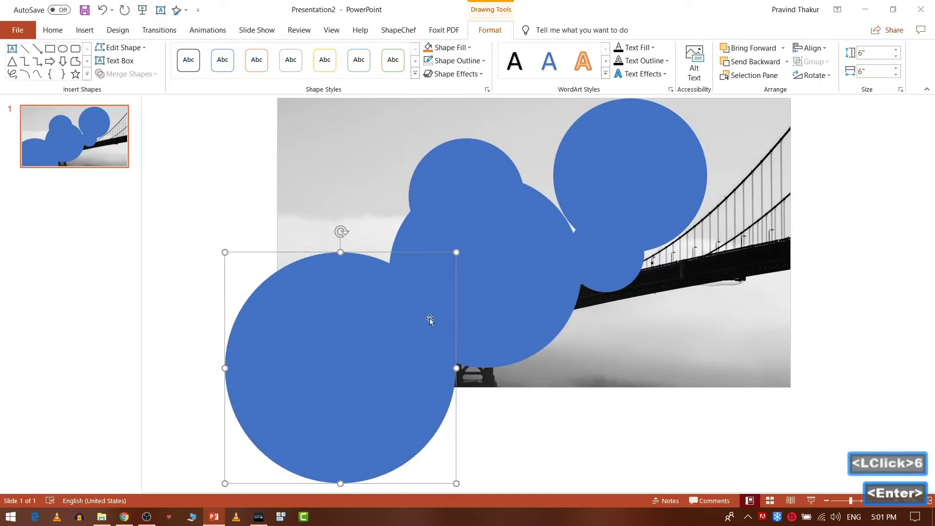
{"action": "key", "text": "ctrl+d"}
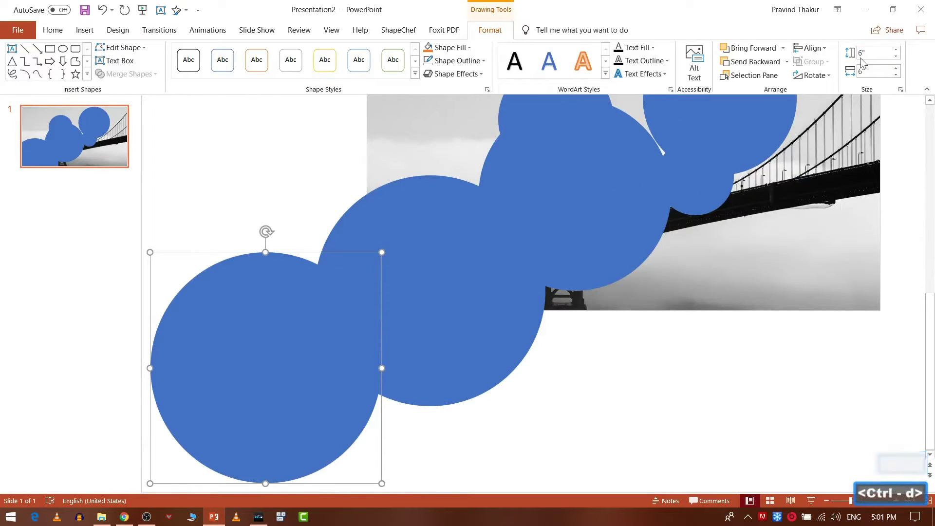
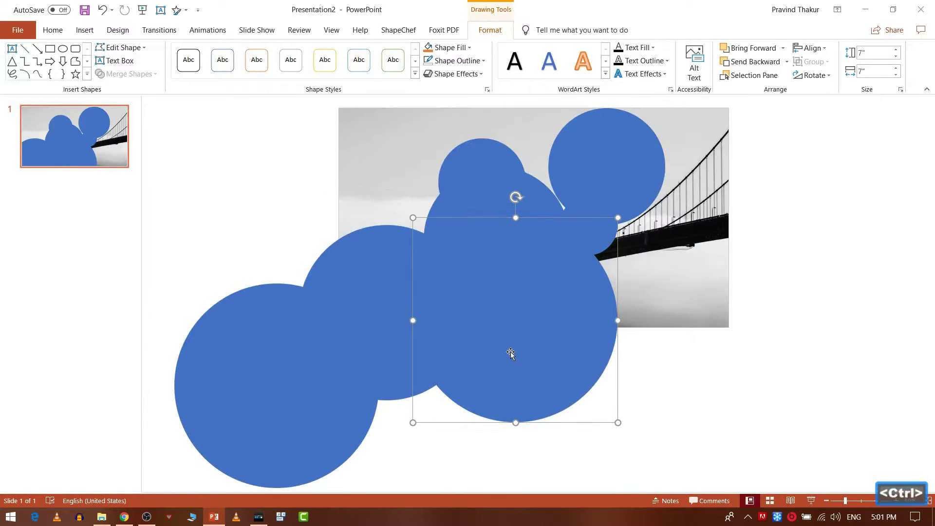
{"action": "left_click", "coordinate": [509, 355]}
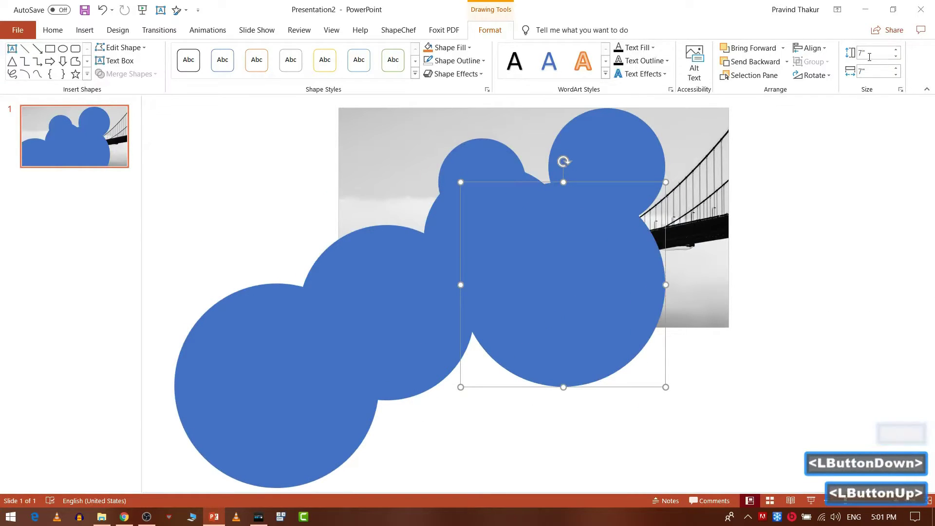
Continue with 8-, 9-, 10- and 11-inch copies, duplicating the 11-inch circle for the next.
{"action": "left_click", "coordinate": [872, 61]}
{"action": "key", "text": "8"}
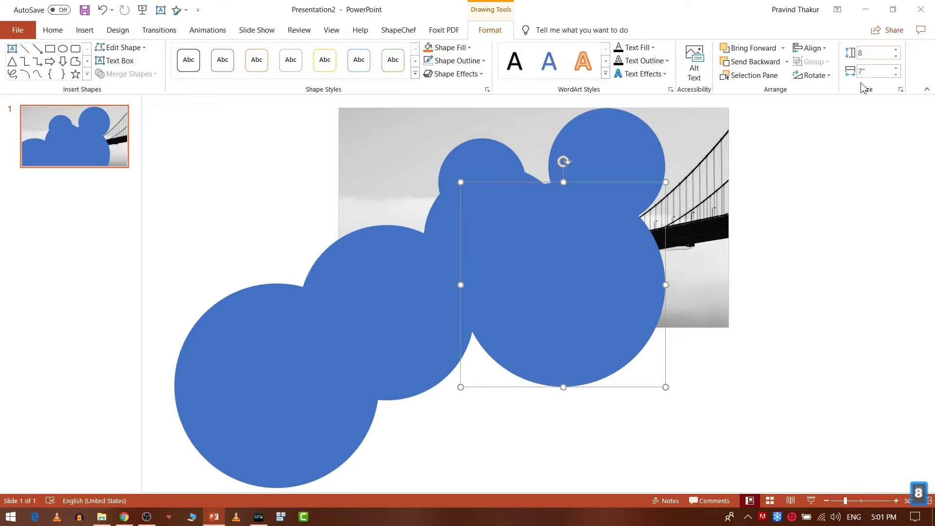
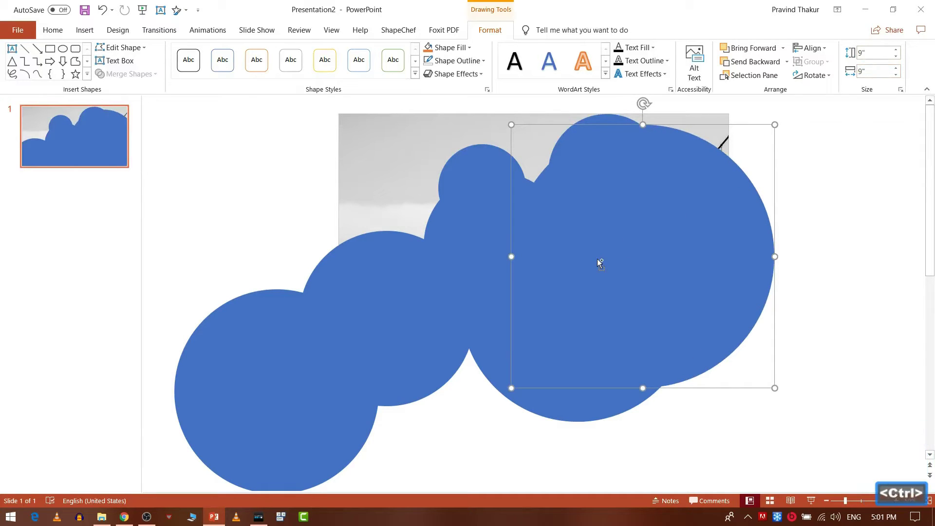
{"action": "key", "text": "ctrl+d"}
{"action": "left_click", "coordinate": [637, 227]}
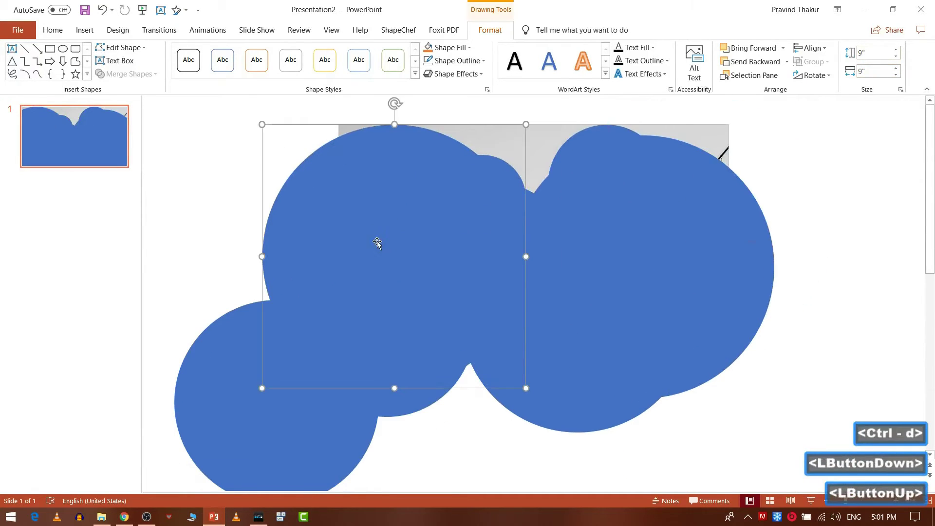
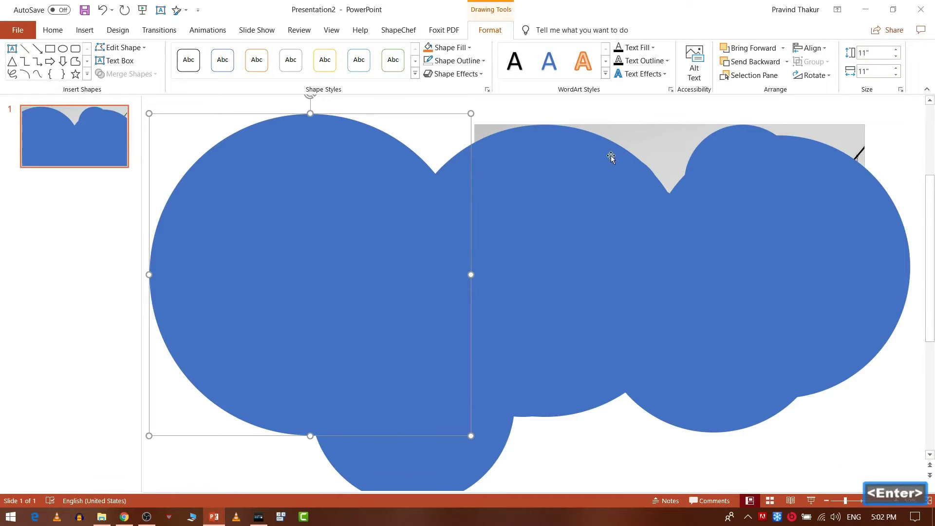
{"action": "left_click", "coordinate": [360, 232]}
{"action": "key", "text": "ctrl+d"}
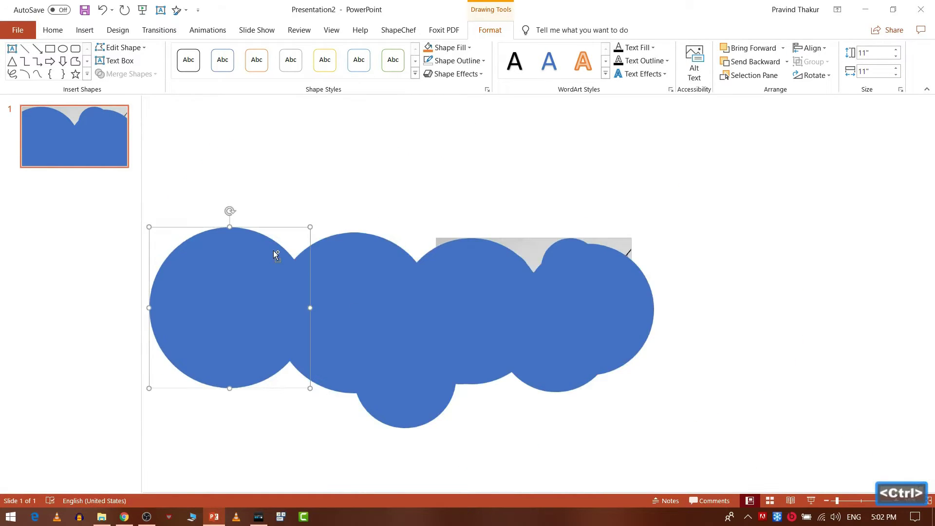
Resize the newest copies to 12, 13 and 14 inches to finish the growing set.
{"action": "left_click", "coordinate": [242, 284]}
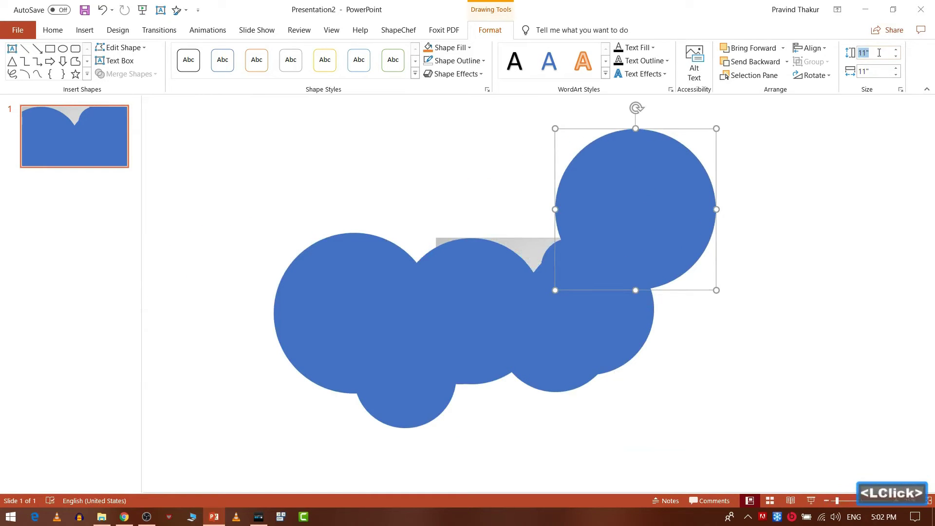
{"action": "type", "text": "12"}
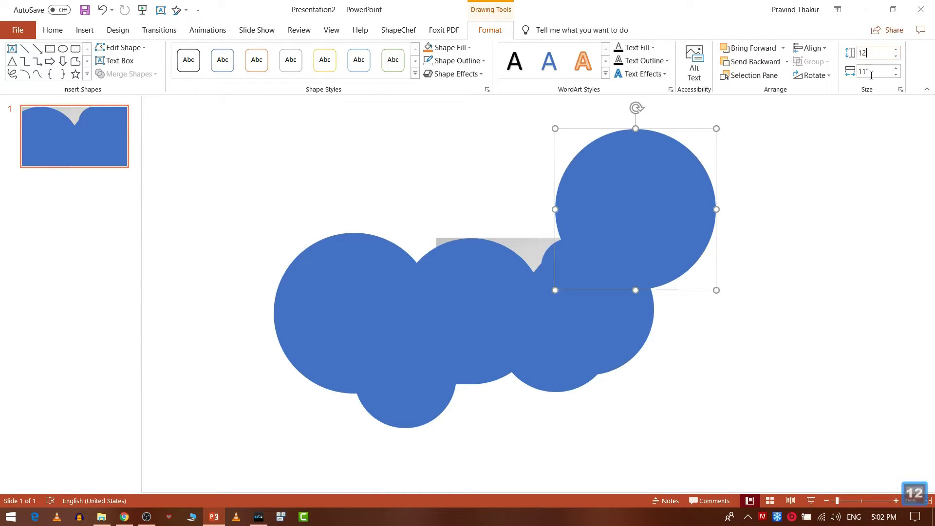
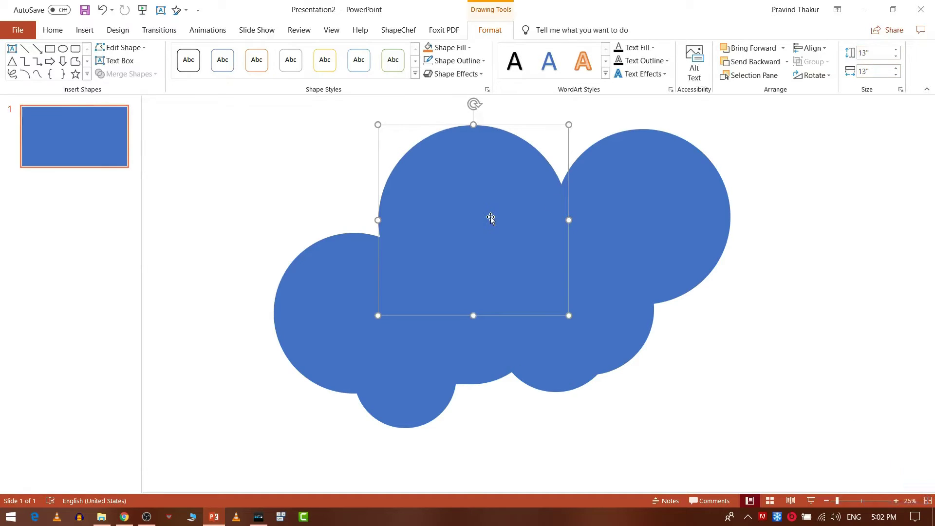
{"action": "key", "text": "ctrl+d"}
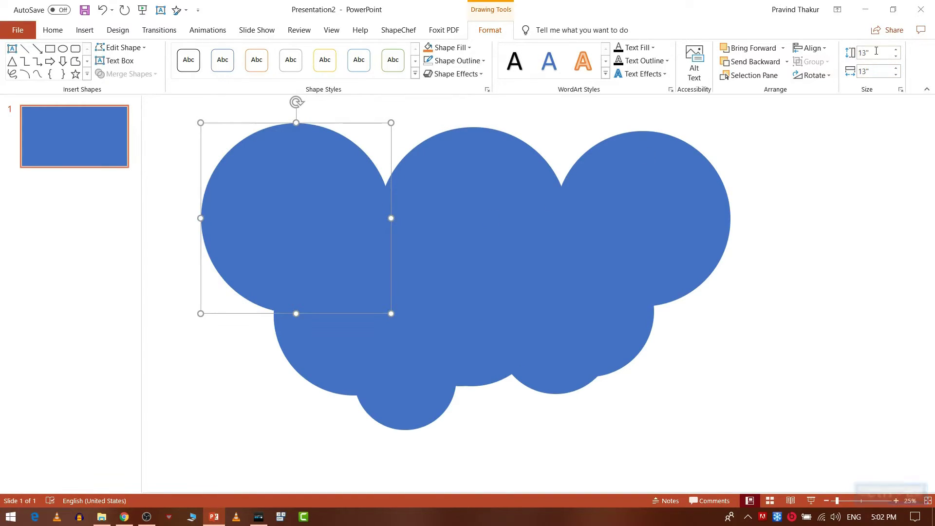
{"action": "left_click", "coordinate": [880, 55]}
{"action": "type", "text": "14"}
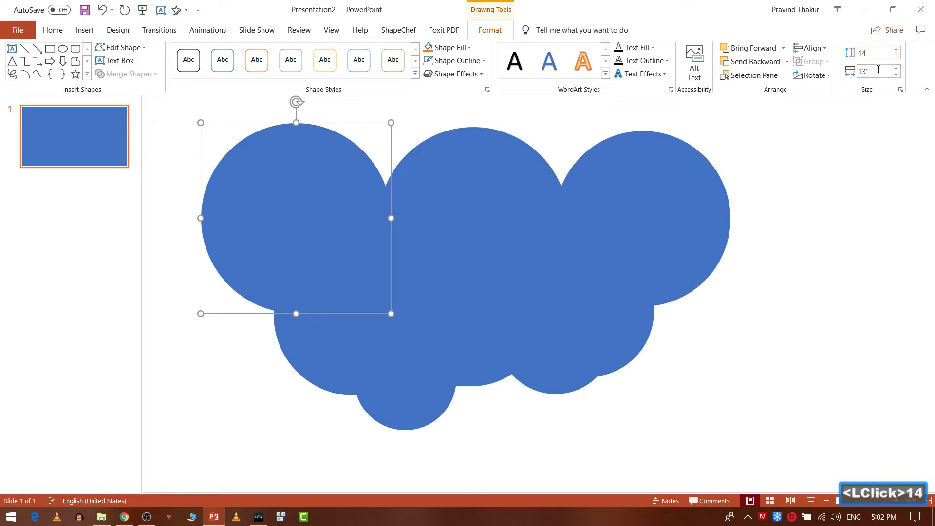
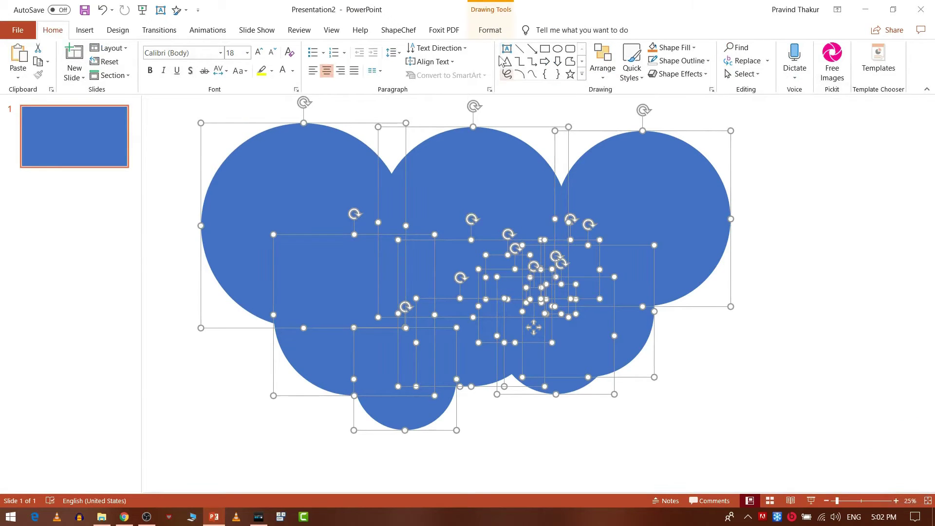
Align all ovals to a shared centre and middle so they become concentric.
{"action": "left_click", "coordinate": [491, 35]}
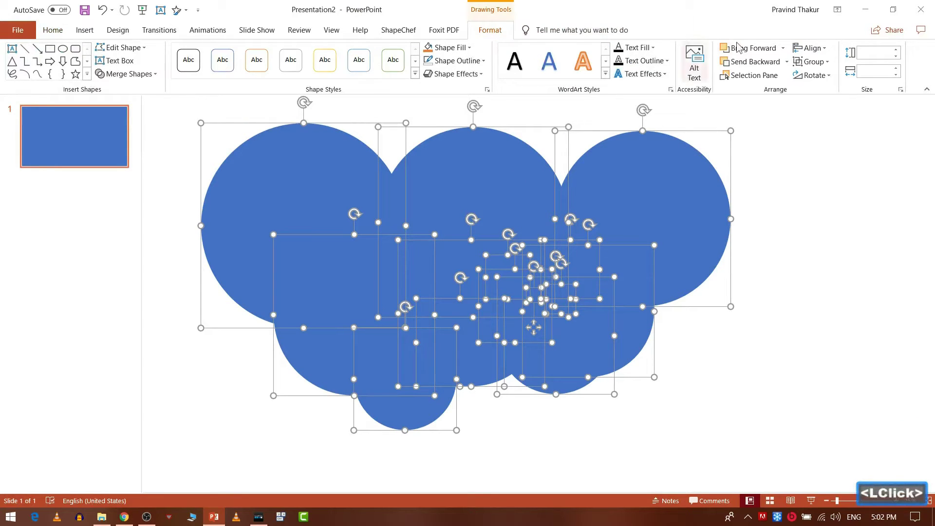
{"action": "left_click", "coordinate": [811, 46]}
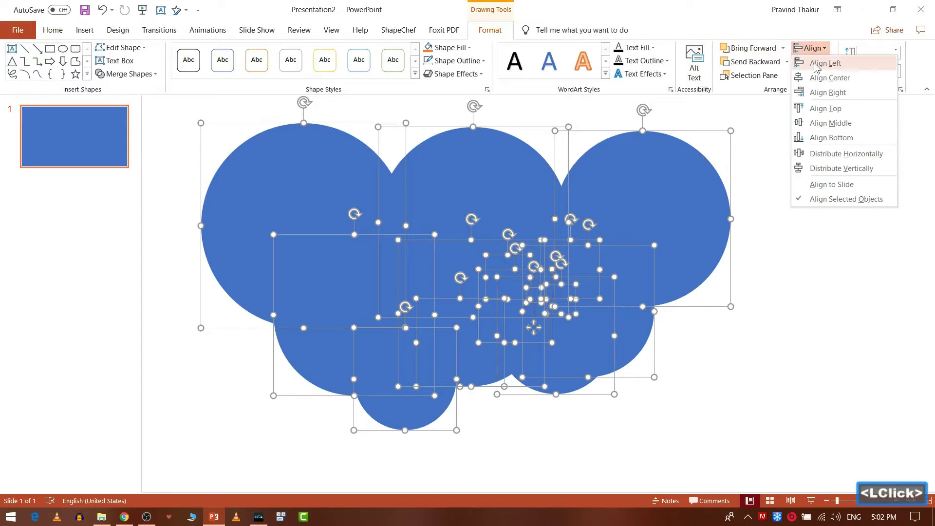
{"action": "left_click", "coordinate": [825, 80]}
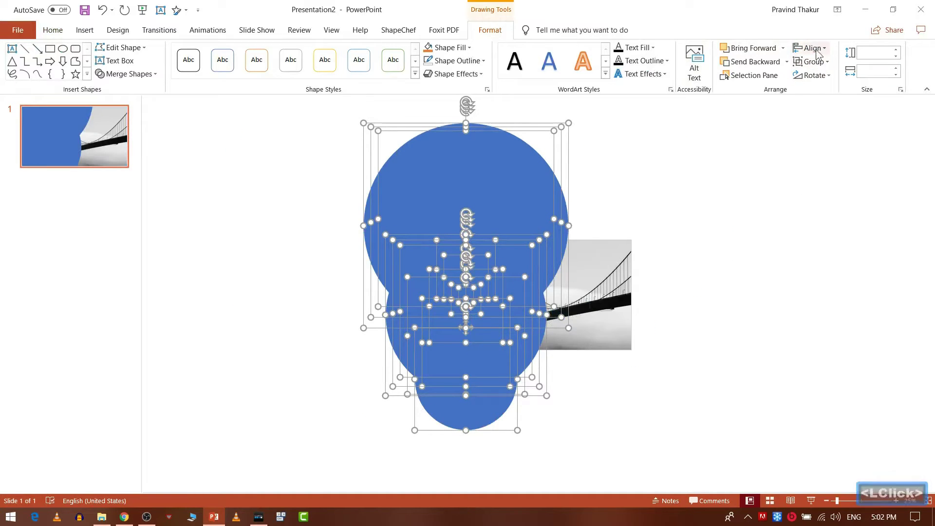
{"action": "left_click", "coordinate": [819, 52]}
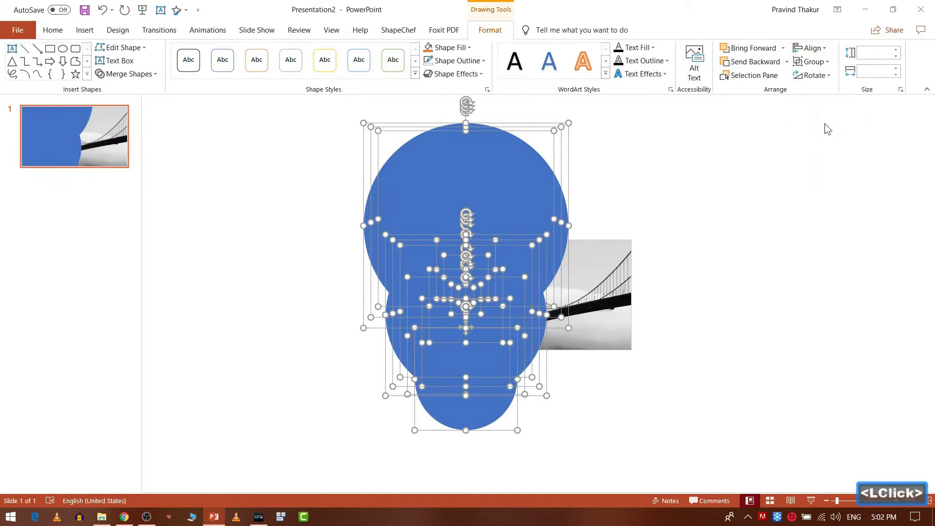
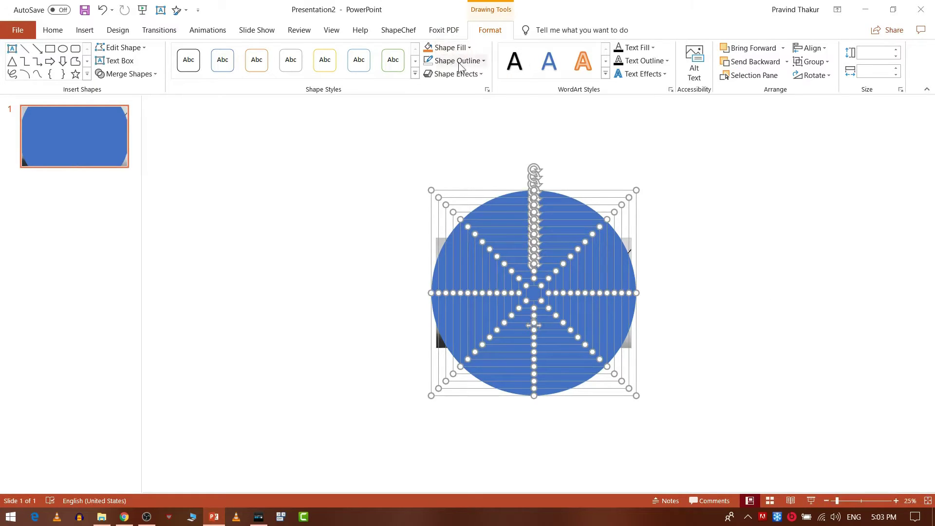
Apply a black Shape Outline to all the ovals, then select the largest one.
{"action": "left_click", "coordinate": [462, 66]}
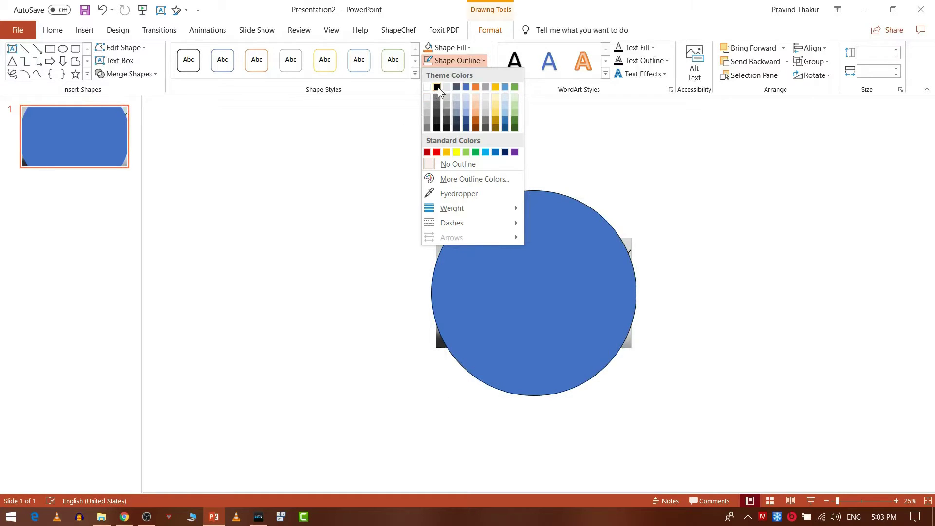
{"action": "left_click", "coordinate": [442, 90]}
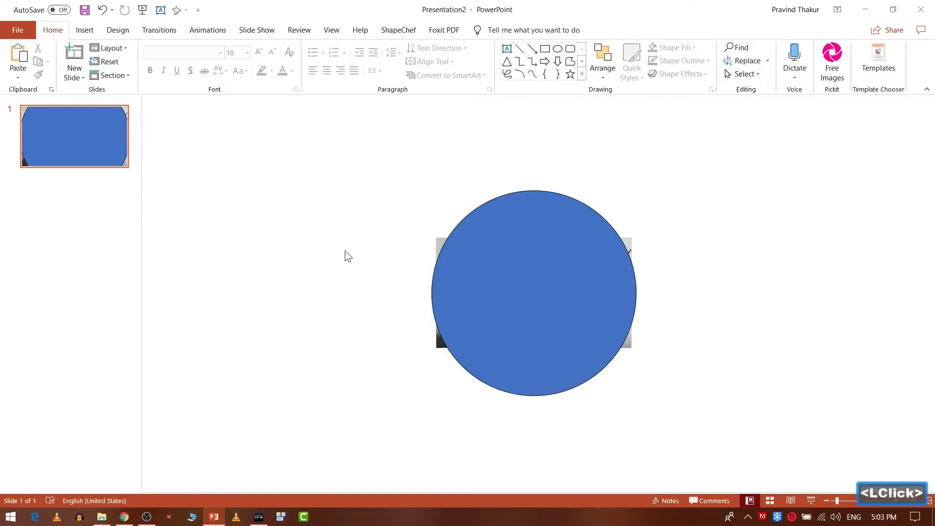
{"action": "left_click", "coordinate": [532, 242]}
Send the 14-inch oval to the back behind the others.
{"action": "right_click", "coordinate": [533, 243]}
{"action": "key", "text": "<"}
{"action": "type", "text": "Click>p>"}
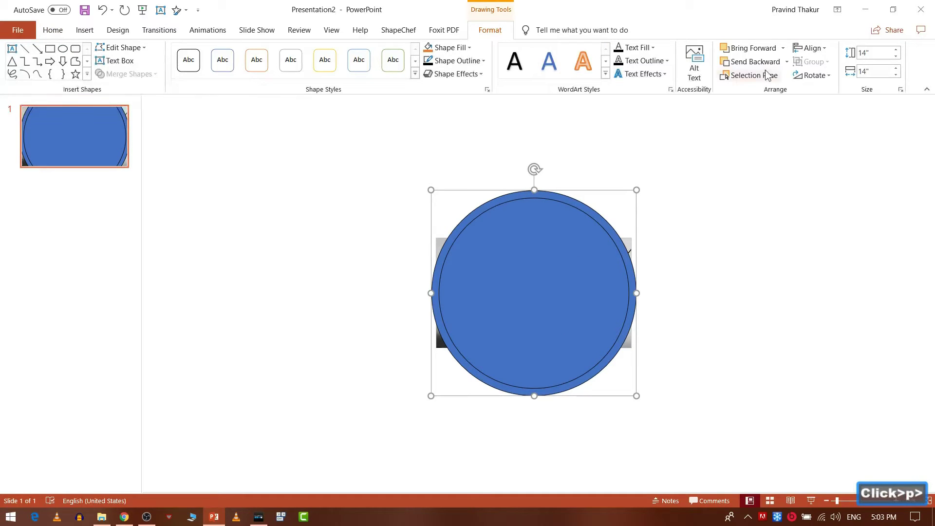
In the Selection Pane, move the 1-, 2- and 3-inch ovals to the top of the stack.
{"action": "left_click", "coordinate": [767, 80]}
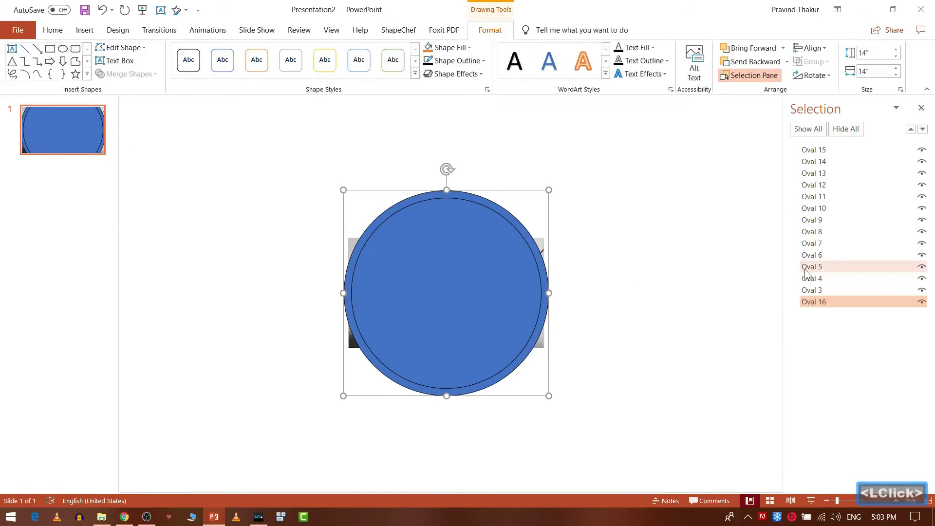
{"action": "left_click", "coordinate": [820, 333]}
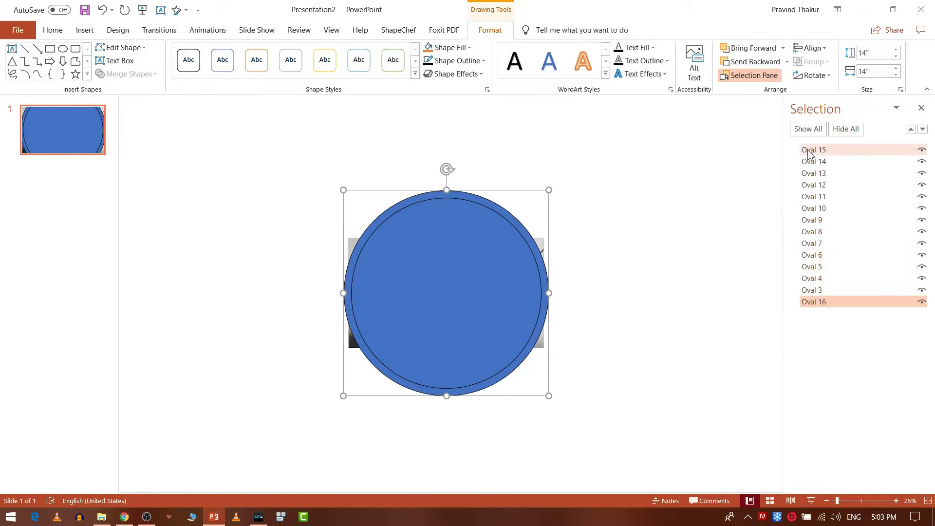
{"action": "left_click", "coordinate": [807, 289]}
{"action": "left_click", "coordinate": [818, 292]}
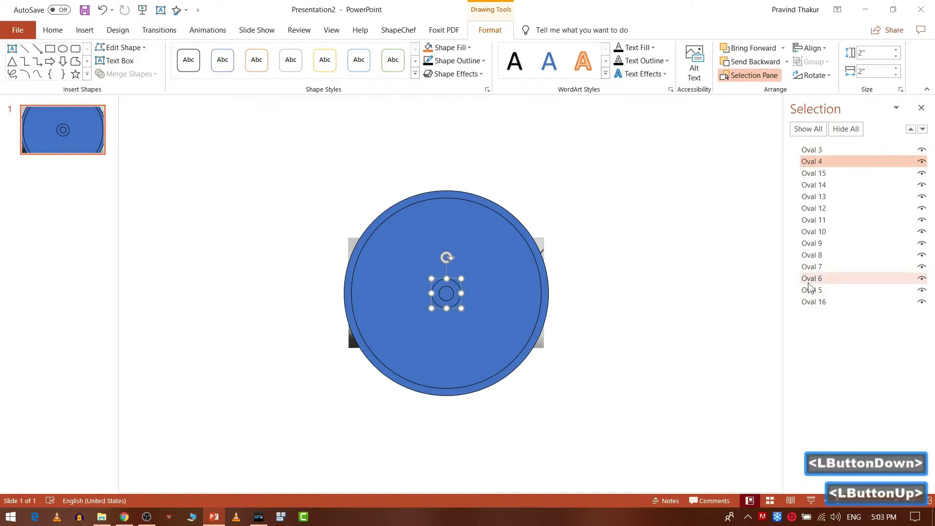
{"action": "left_click", "coordinate": [814, 294]}
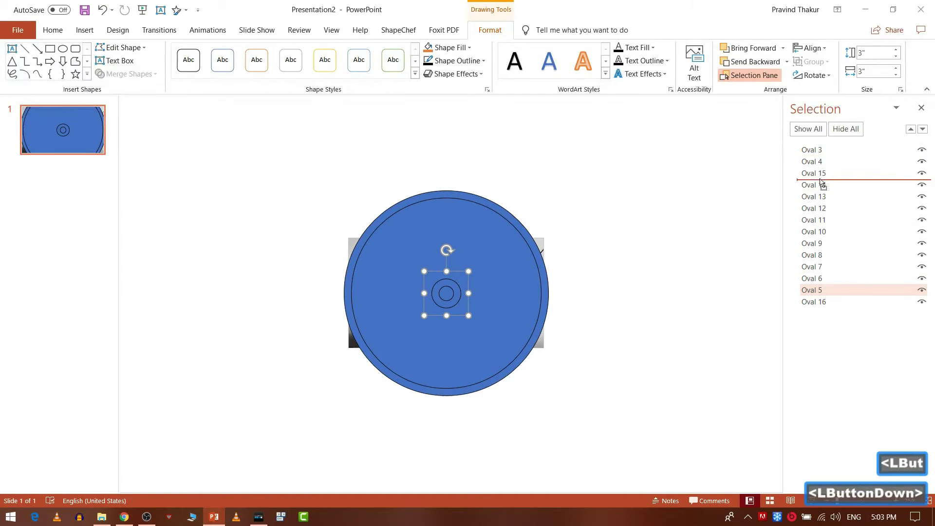
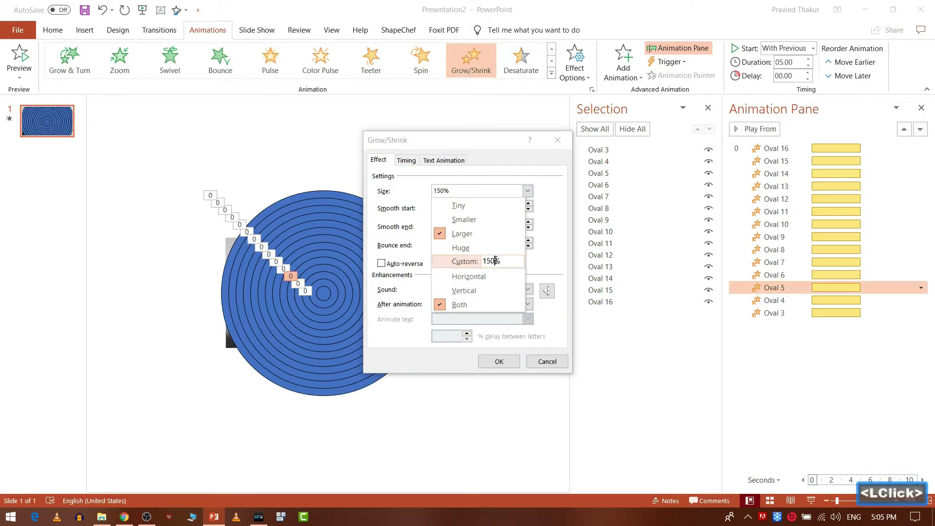
Set Oval 5's Grow/Shrink size to 115% and Oval 6's to 120%.
{"action": "key", "text": "BackSpace"}
{"action": "type", "text": "15"}
{"action": "key", "text": "Return"}
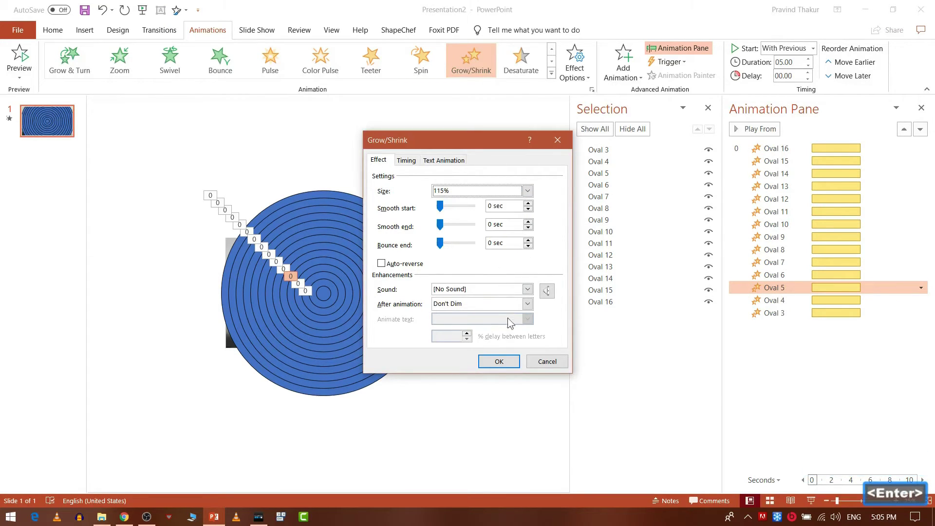
{"action": "key", "text": "Return"}
{"action": "left_click", "coordinate": [502, 364]}
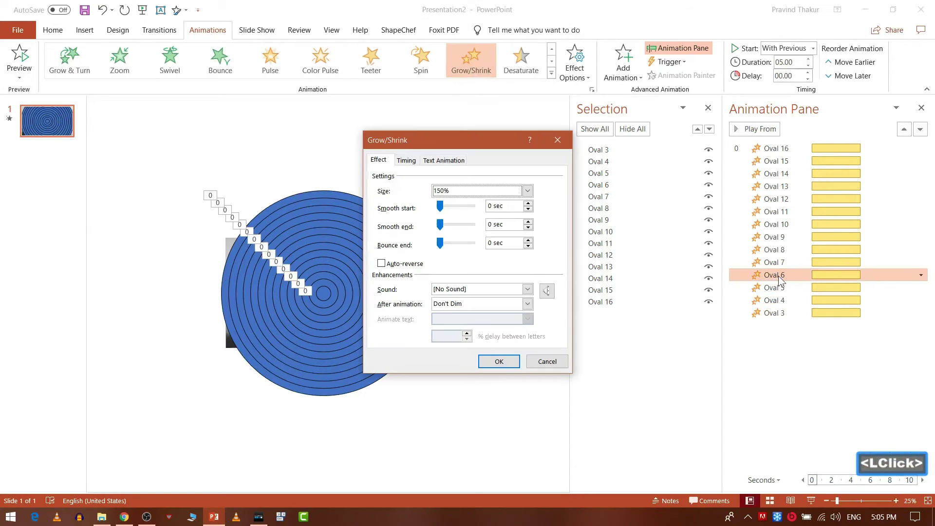
{"action": "left_click", "coordinate": [474, 194]}
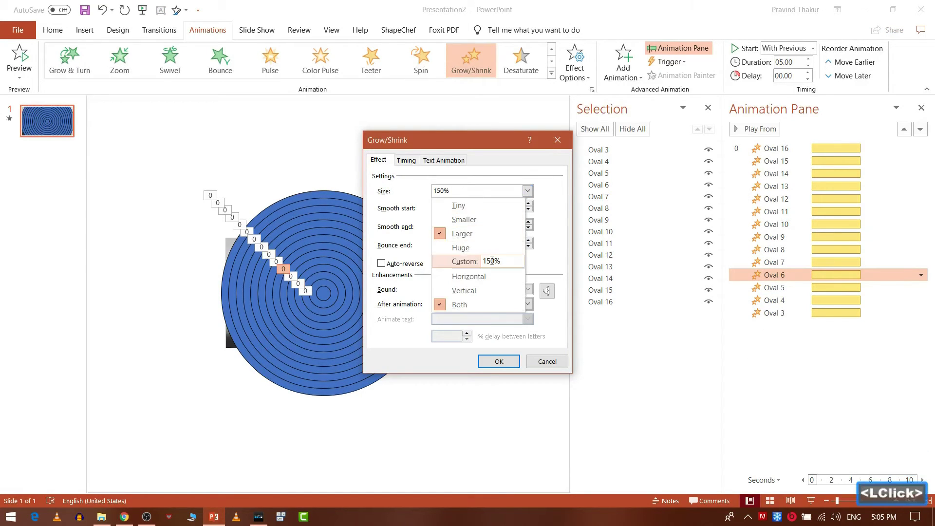
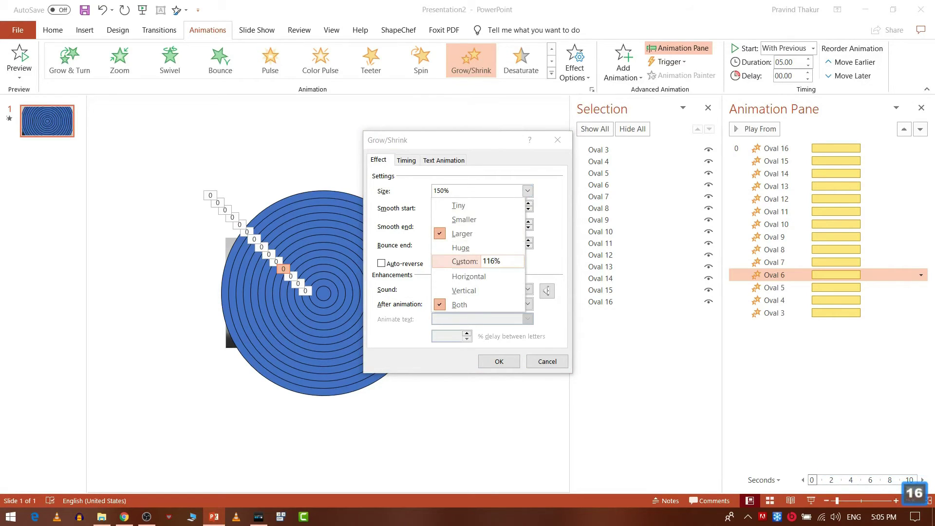
{"action": "key", "text": "BackSpace"}
{"action": "type", "text": "20"}
{"action": "key", "text": "Return"}
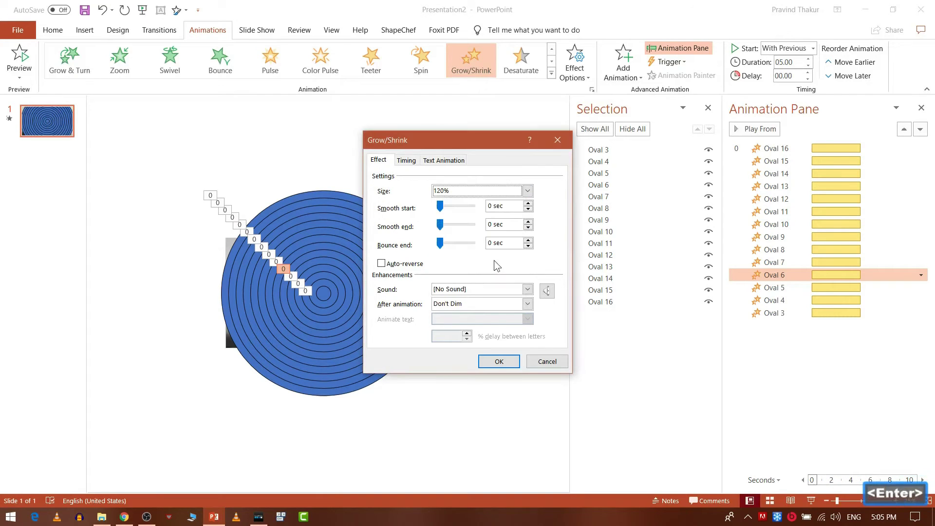
{"action": "key", "text": "Return"}
Give Oval 7 its own larger custom Grow/Shrink size.
{"action": "left_click", "coordinate": [503, 363]}
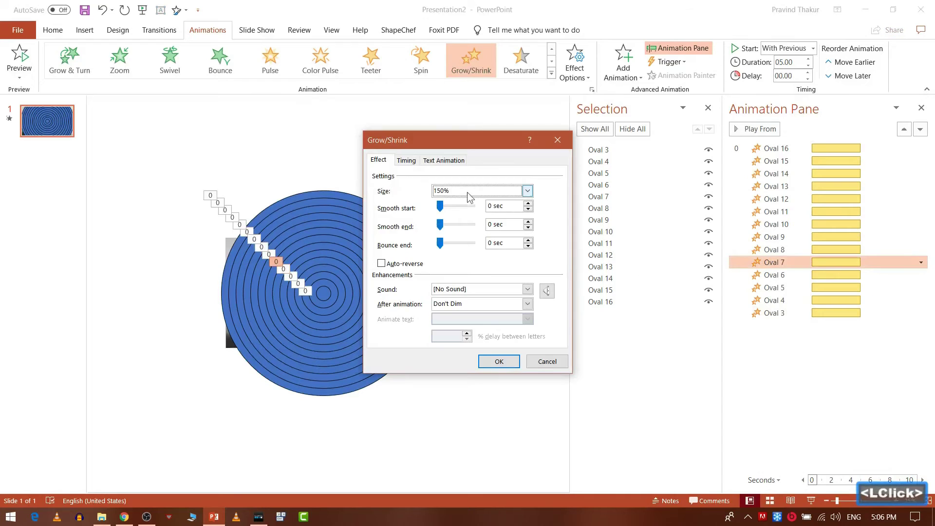
{"action": "left_click", "coordinate": [468, 195]}
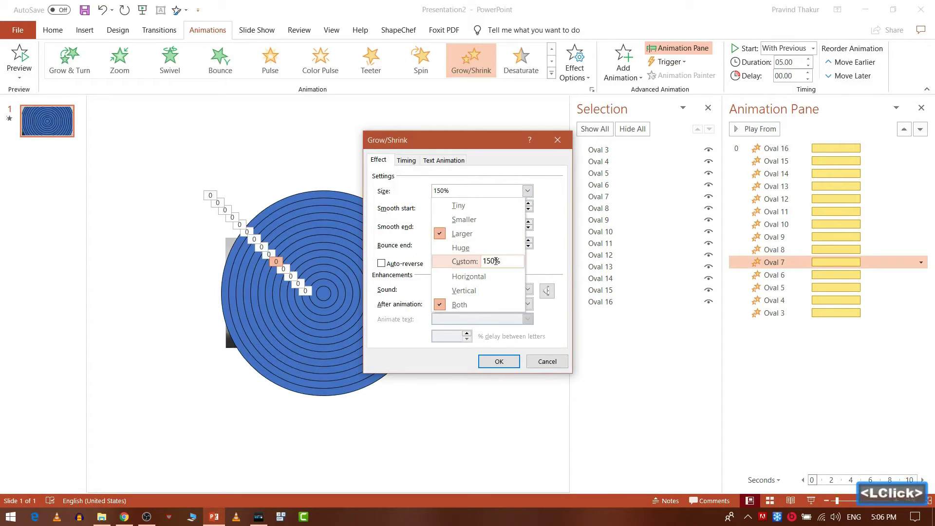
{"action": "key", "text": "BackSpace"}
{"action": "key", "text": "BackSpace"}
{"action": "key", "text": "BackSpace"}
{"action": "key", "text": "Return"}
{"action": "key", "text": "Return"}
{"action": "left_click", "coordinate": [497, 366]}
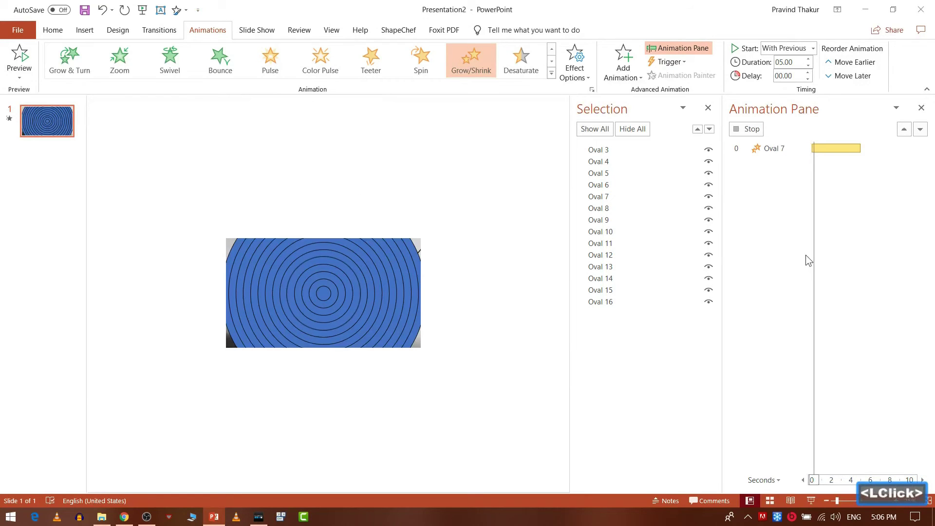
Set custom sizes for Ovals 8 and 9, ending with 135% for Oval 9.
{"action": "left_click", "coordinate": [770, 263]}
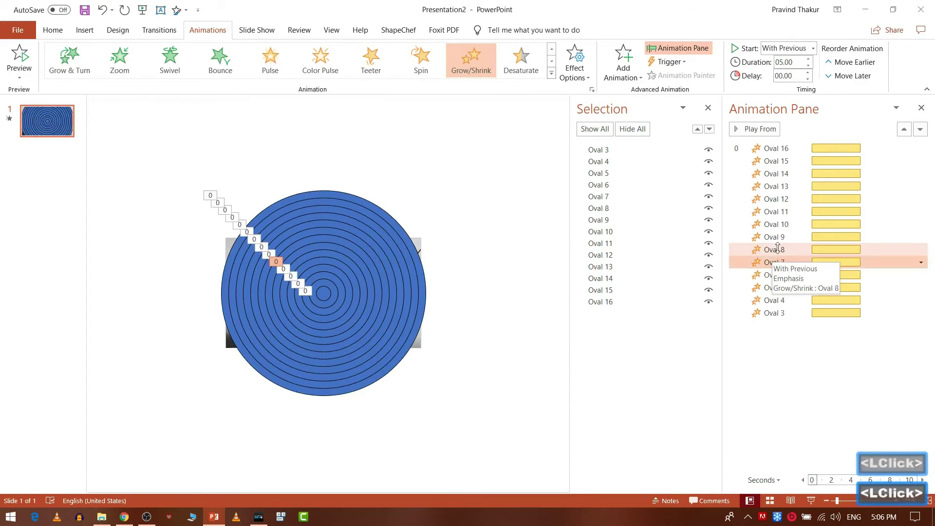
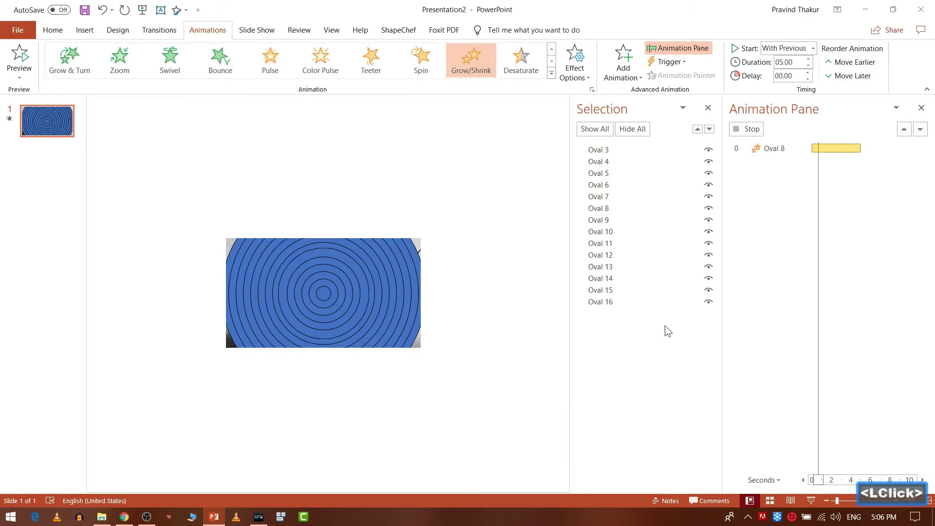
{"action": "left_click", "coordinate": [670, 329]}
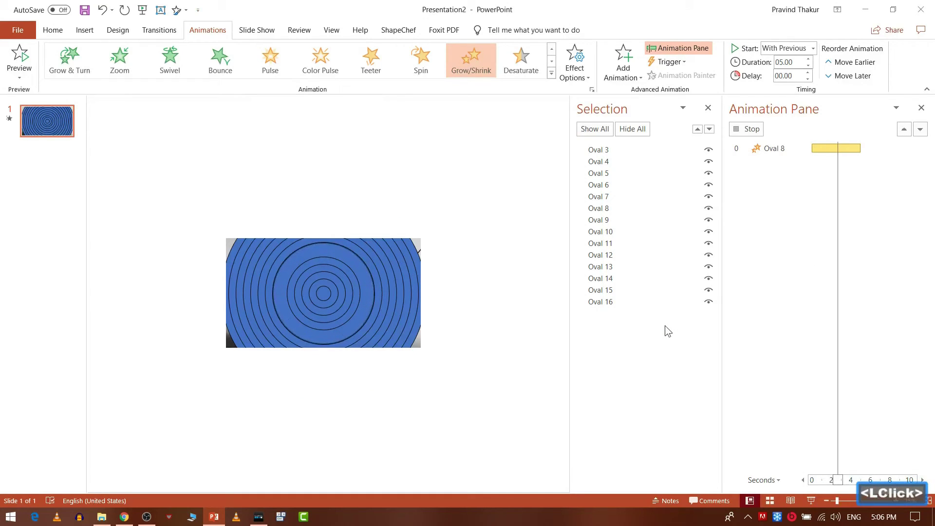
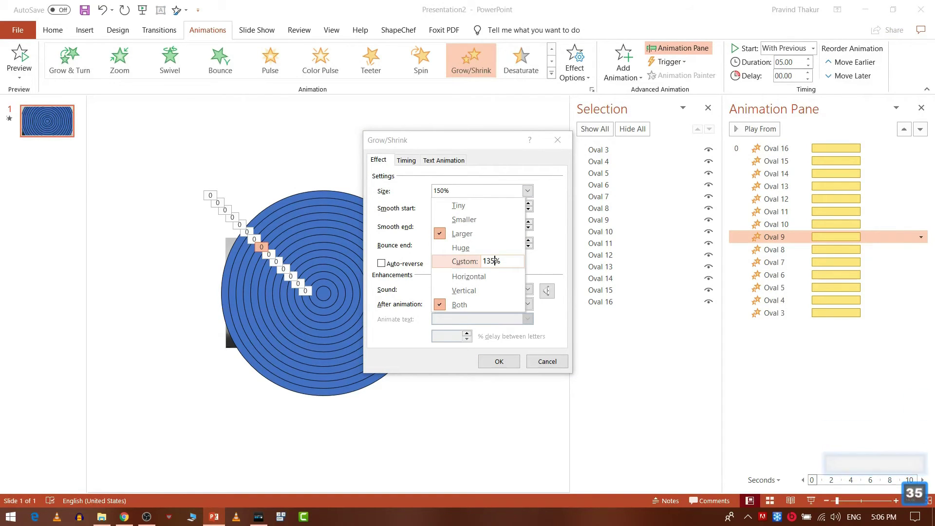
{"action": "key", "text": "Return"}
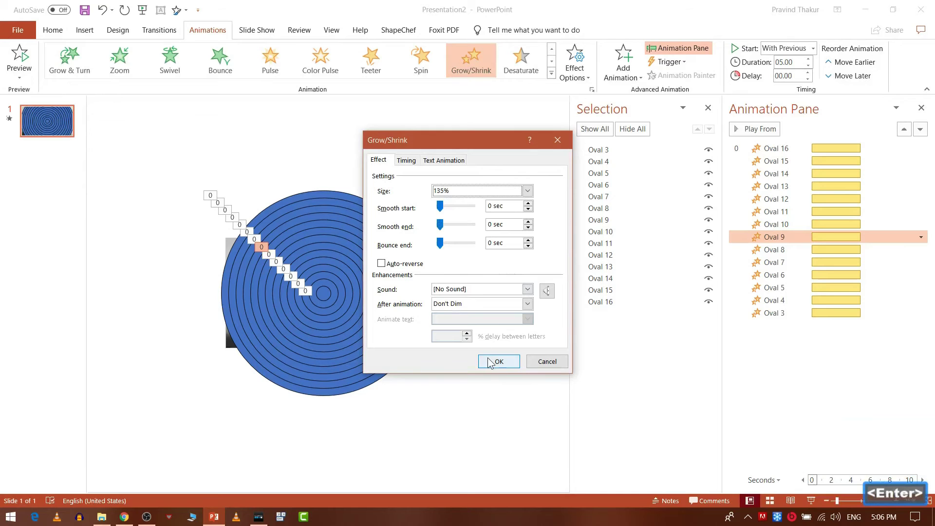
{"action": "key", "text": "Return"}
{"action": "left_click", "coordinate": [497, 362]}
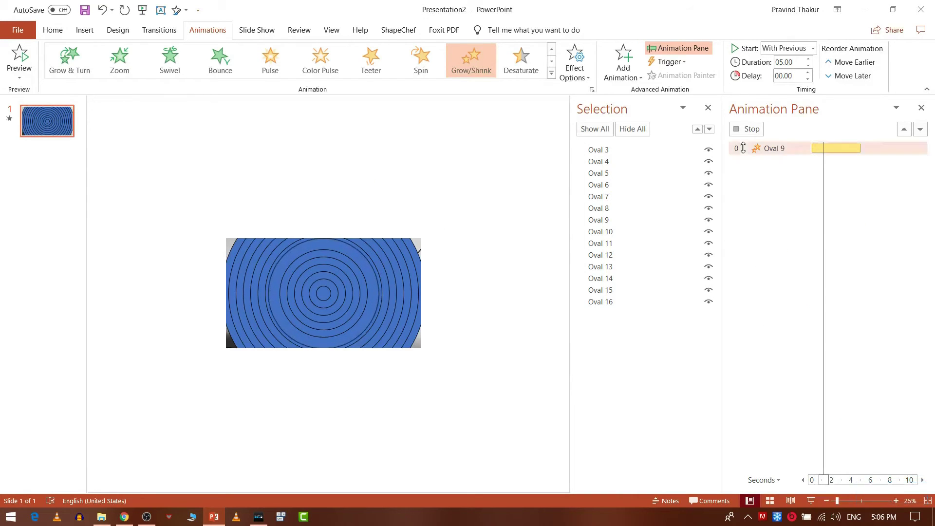
{"action": "left_click", "coordinate": [745, 133]}
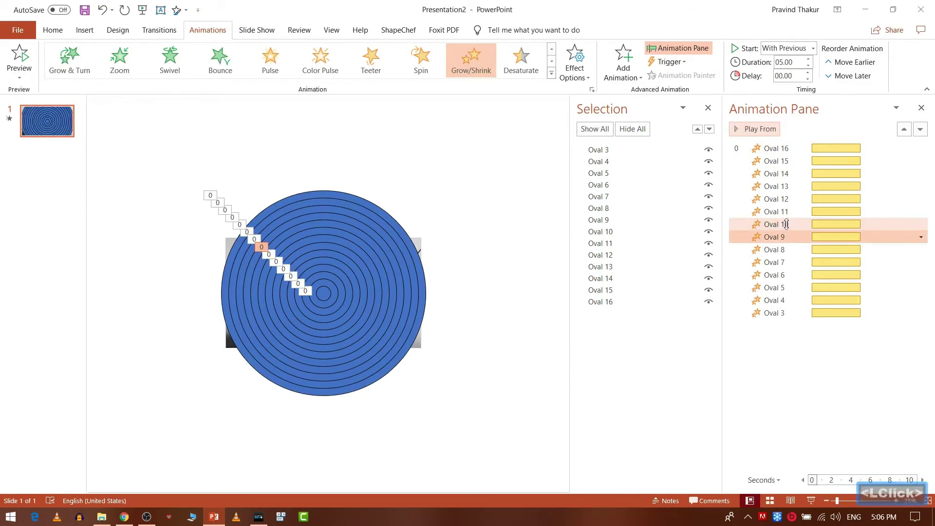
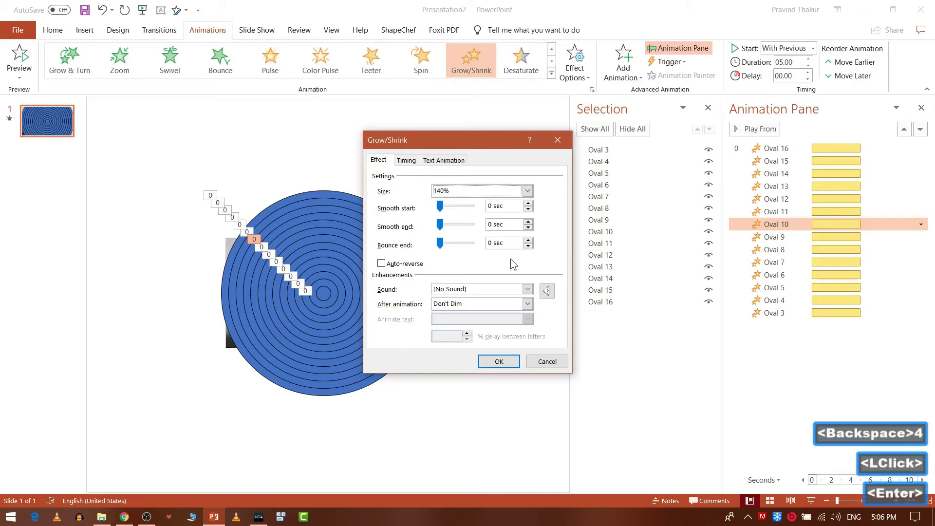
Apply 140% to Oval 10, 145% to Oval 11 and the next size to Oval 12.
{"action": "left_click", "coordinate": [492, 367]}
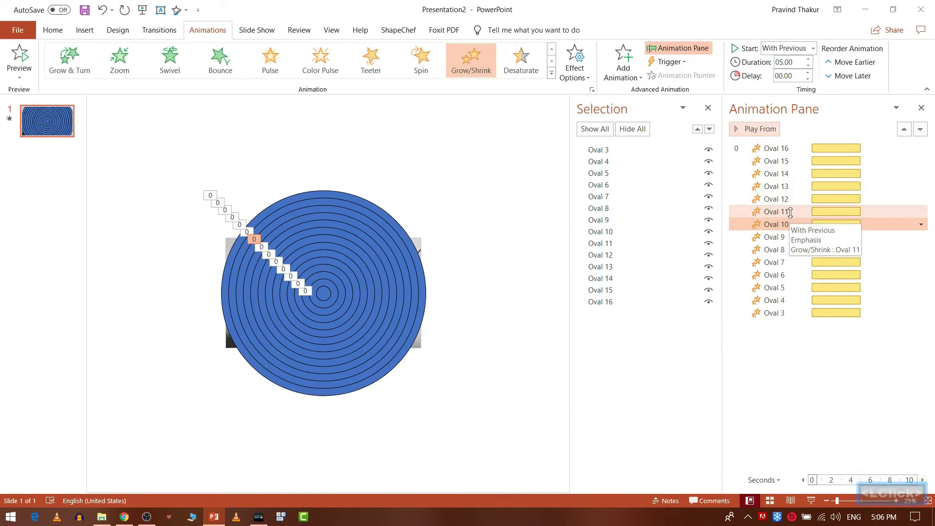
{"action": "left_click", "coordinate": [414, 166]}
{"action": "left_click", "coordinate": [380, 165]}
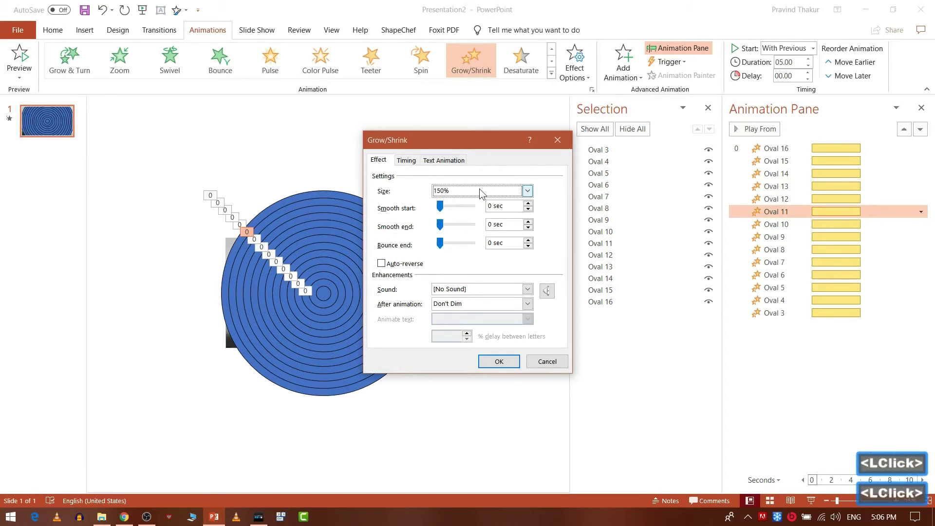
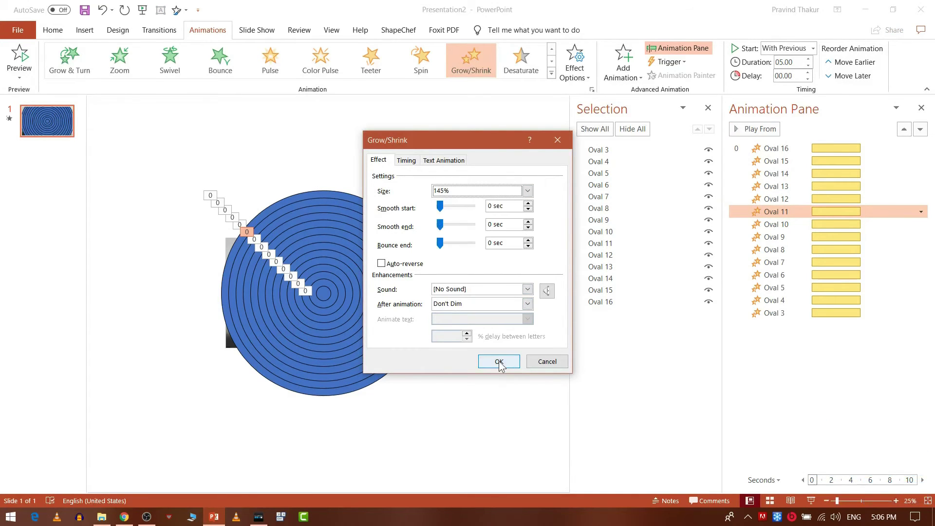
{"action": "left_click", "coordinate": [503, 365]}
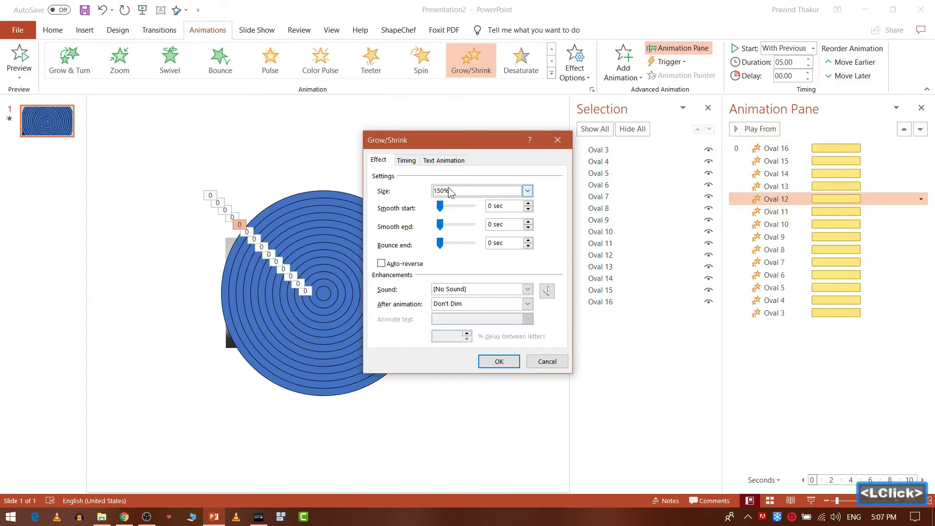
{"action": "left_click", "coordinate": [452, 191]}
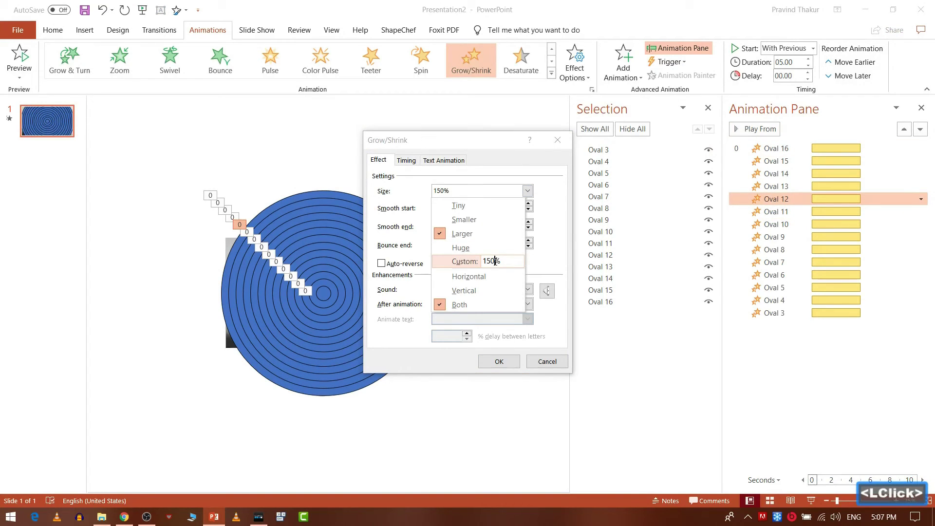
{"action": "key", "text": "Return"}
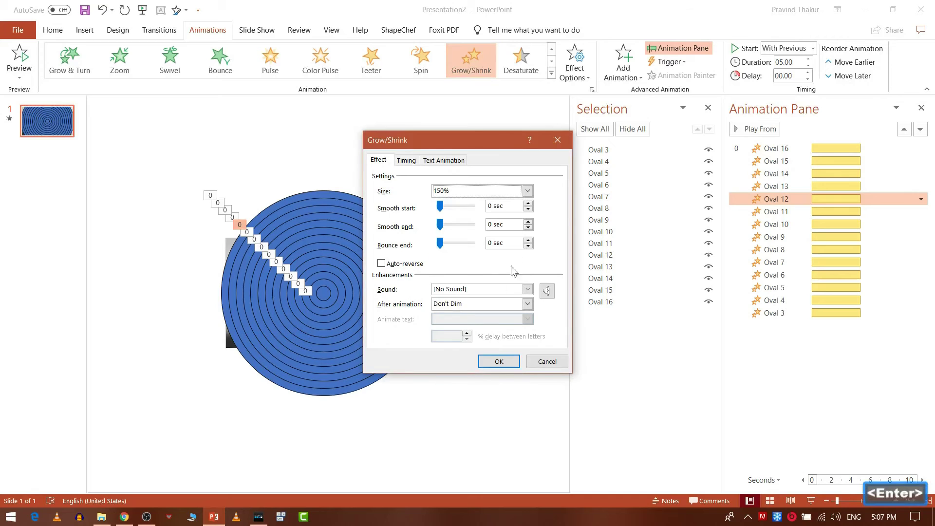
{"action": "left_click", "coordinate": [498, 366]}
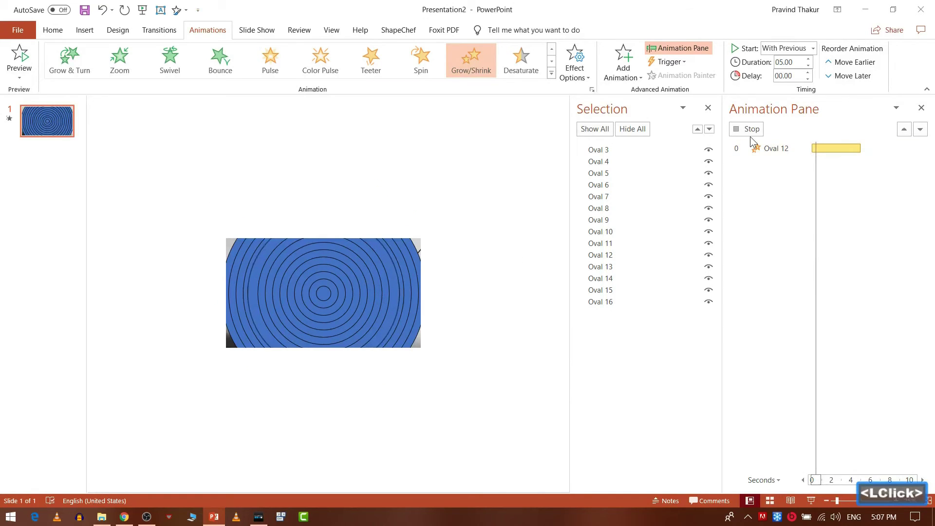
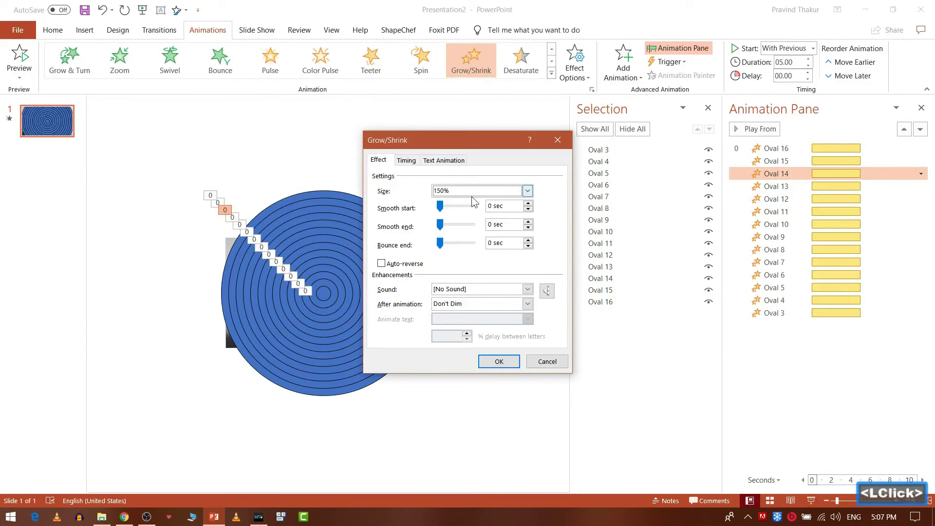
Set Oval 14 to 160% and Oval 15 to 165%.
{"action": "left_click", "coordinate": [464, 190]}
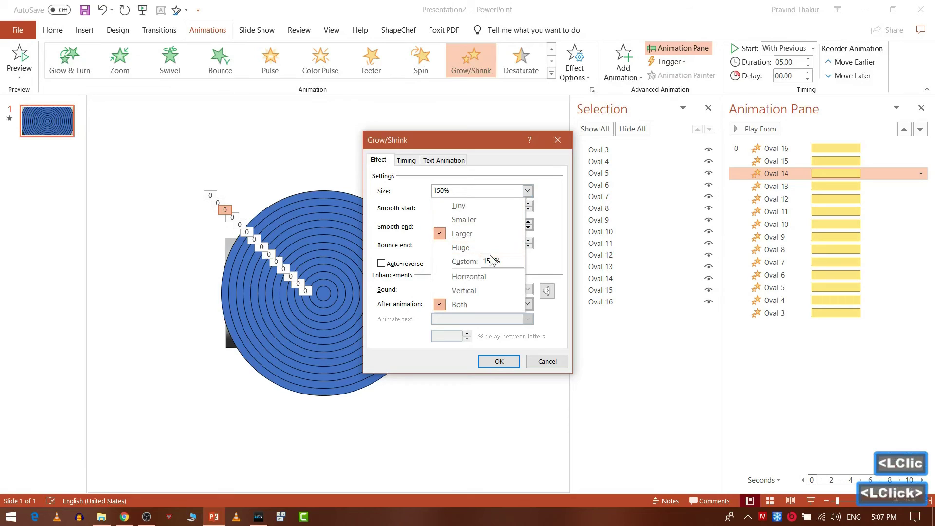
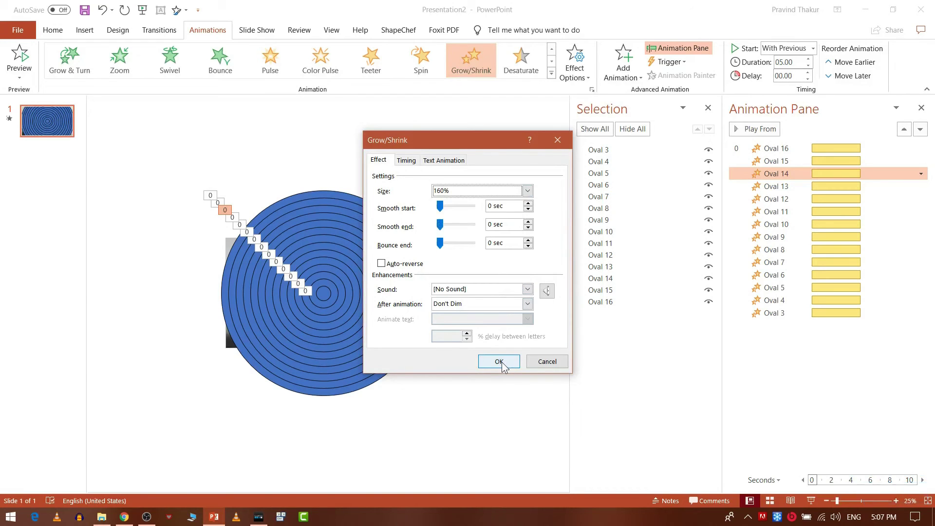
{"action": "left_click", "coordinate": [507, 366]}
{"action": "left_click", "coordinate": [694, 287]}
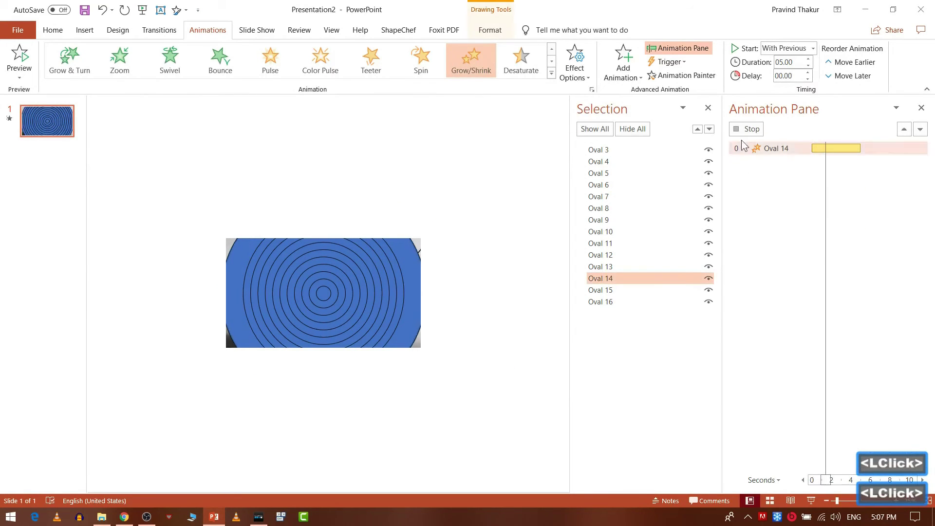
{"action": "left_click", "coordinate": [749, 133]}
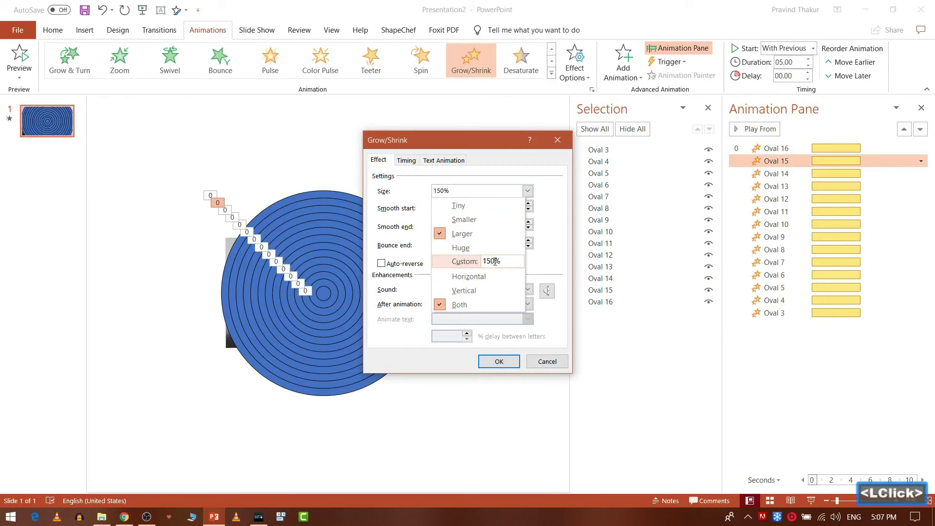
{"action": "key", "text": "BackSpace"}
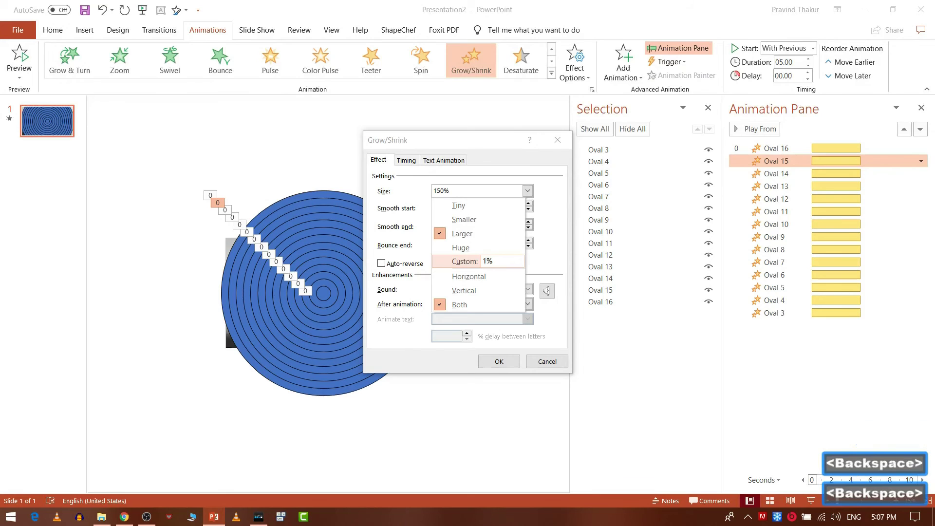
{"action": "type", "text": "65"}
{"action": "key", "text": "Return"}
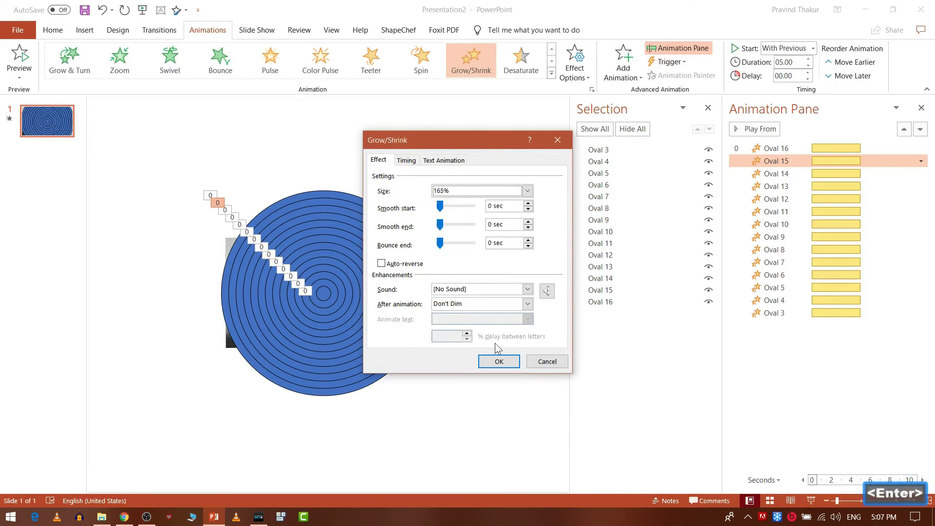
{"action": "left_click", "coordinate": [498, 368]}
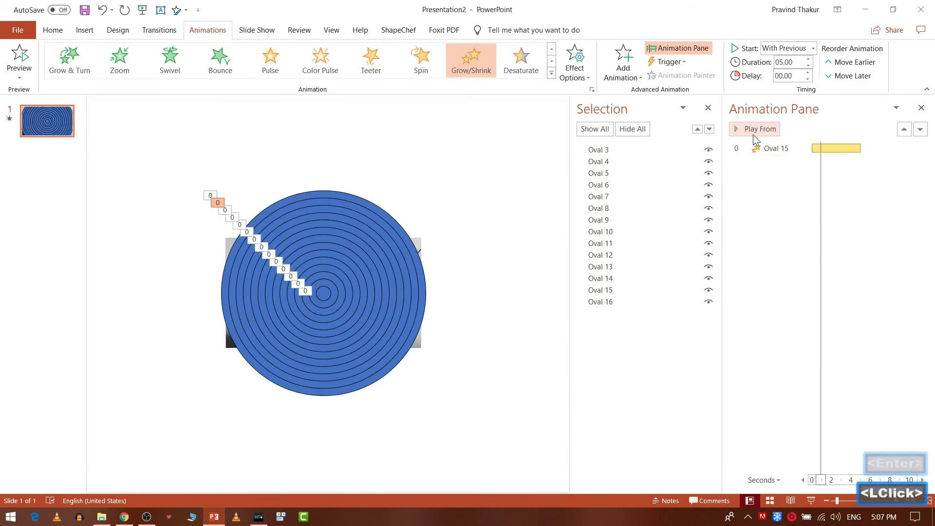
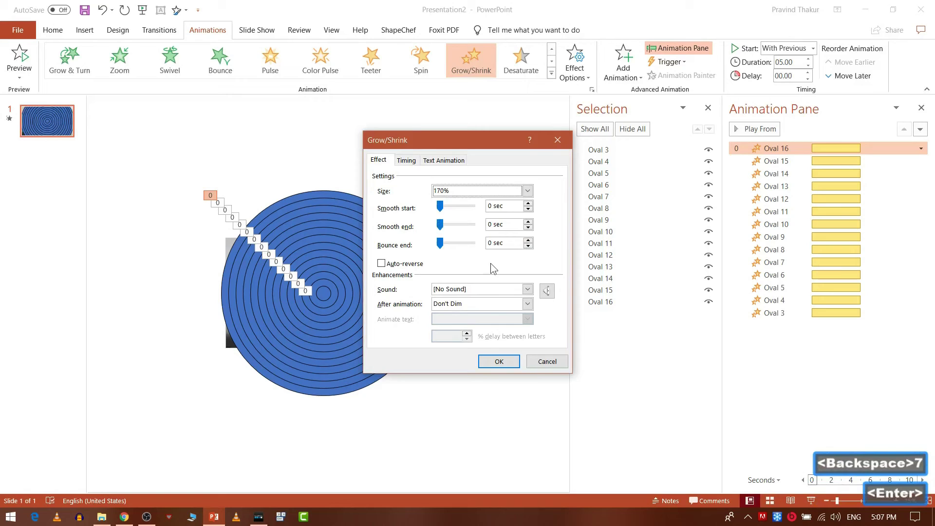
Set Oval 16's grow size to 170% and deselect the ovals.
{"action": "key", "text": "Return"}
{"action": "left_click", "coordinate": [489, 366]}
{"action": "double_click", "coordinate": [498, 399]}
{"action": "left_click", "coordinate": [498, 399]}
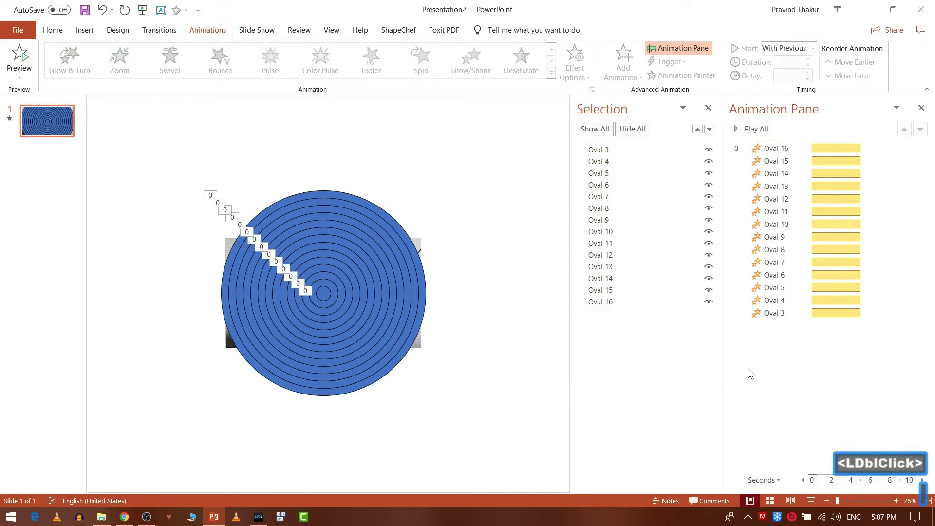
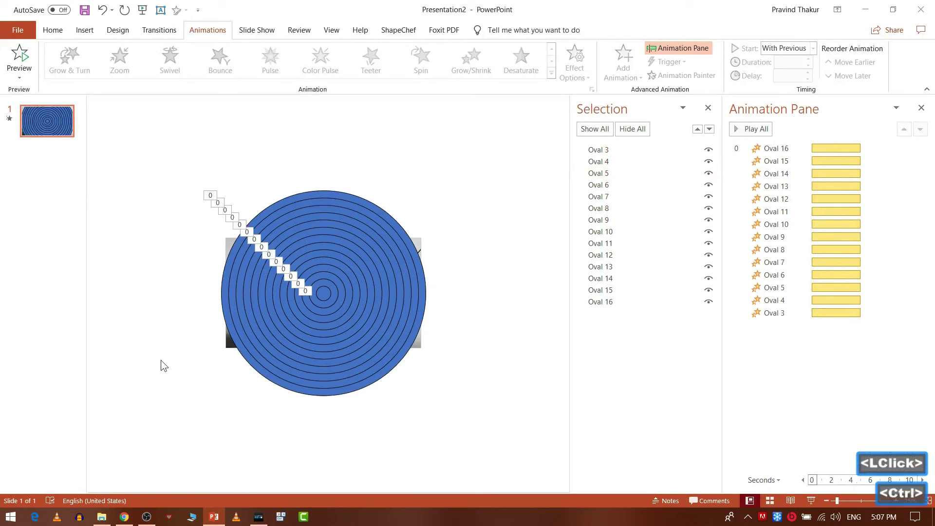
Select all ovals and set Shape Outline to No Outline.
{"action": "key", "text": "ctrl+a"}
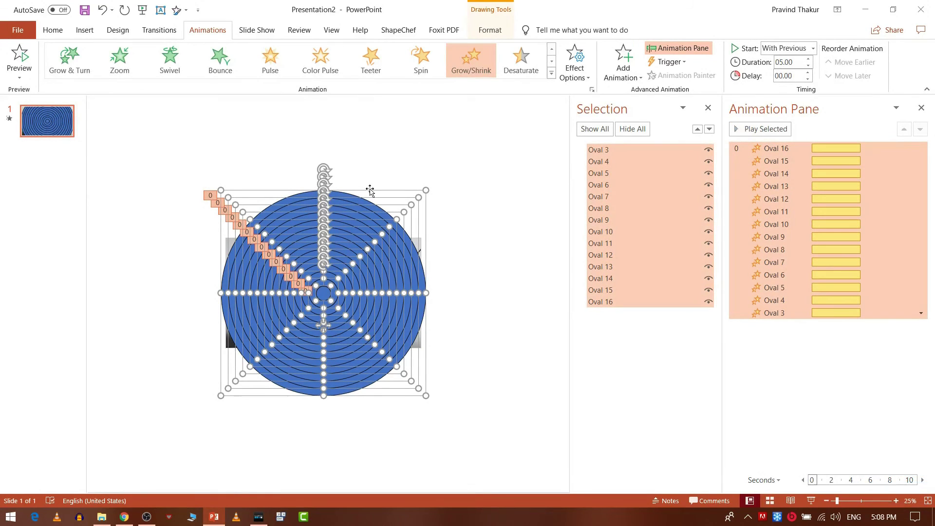
{"action": "left_click", "coordinate": [496, 33]}
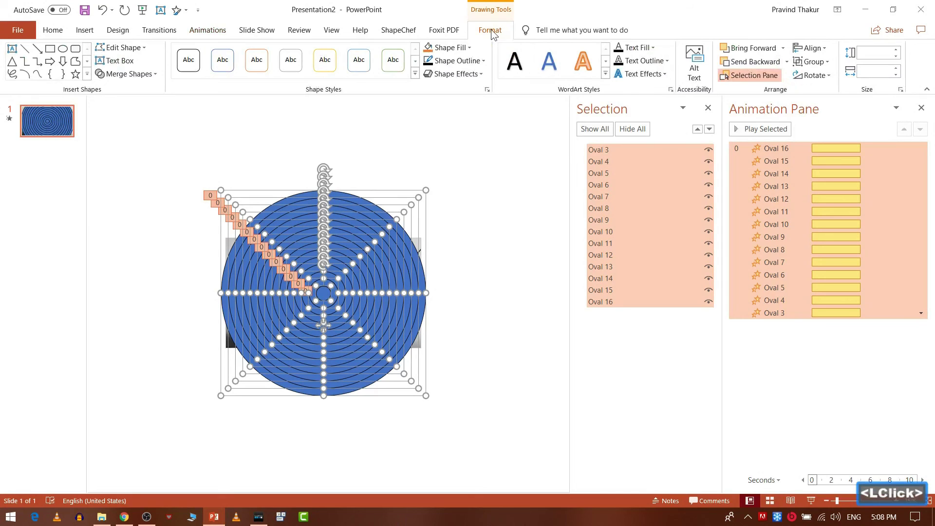
{"action": "left_click", "coordinate": [470, 65]}
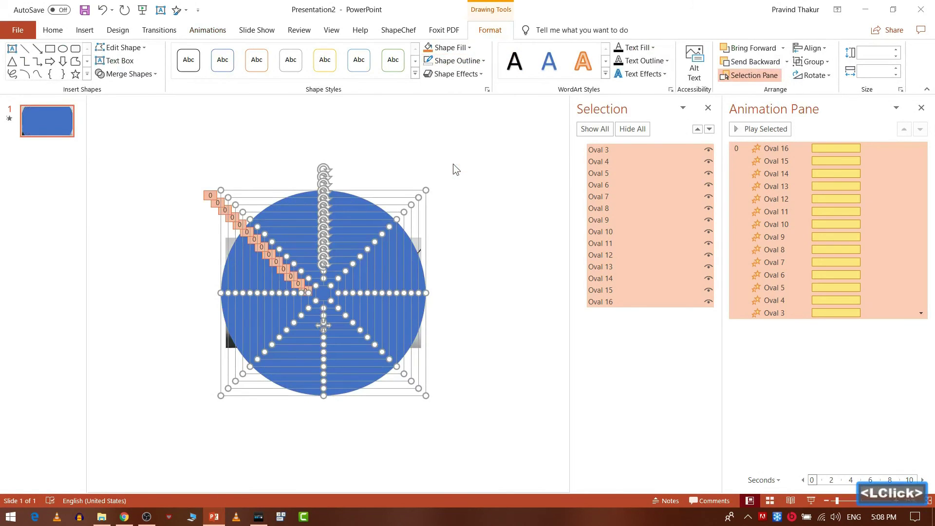
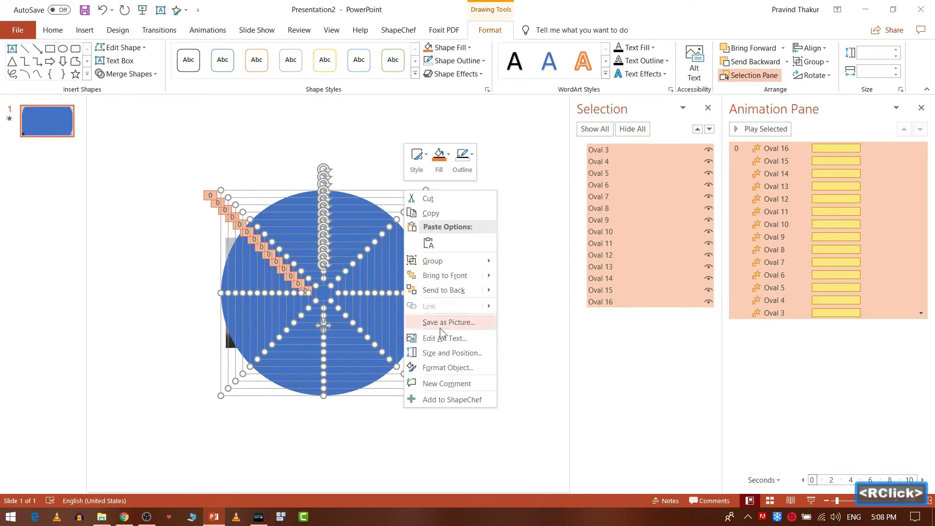
Give all ovals Slide background fill in Format Shape, close the panes and deselect.
{"action": "left_click", "coordinate": [444, 370]}
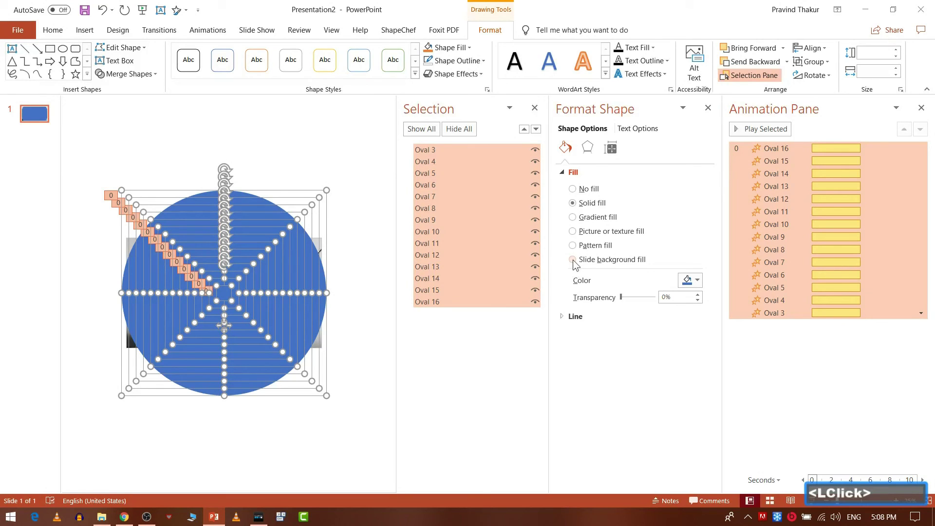
{"action": "left_click", "coordinate": [576, 263]}
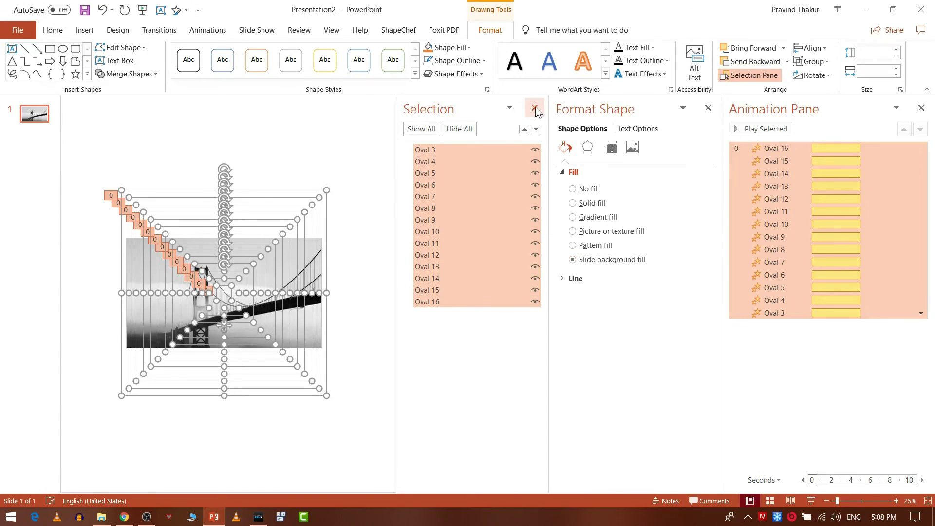
{"action": "left_click", "coordinate": [540, 111]}
{"action": "left_click", "coordinate": [712, 109]}
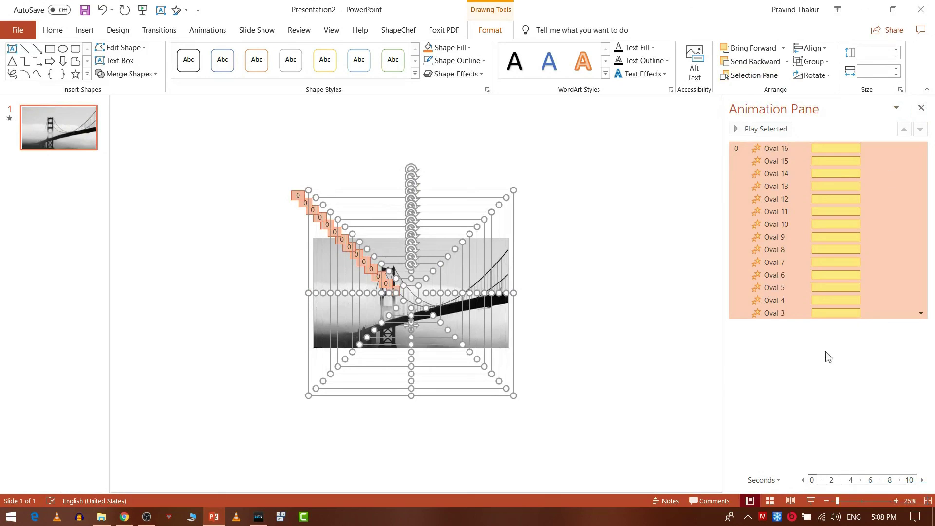
{"action": "left_click", "coordinate": [819, 375]}
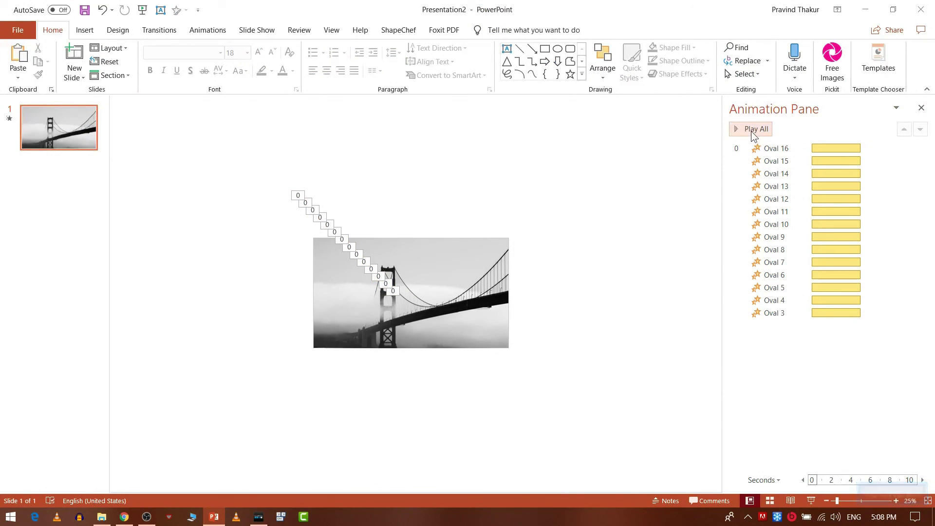
Preview the full ripple animation twice from the Animation Pane, revealing the bridge photo.
{"action": "left_click", "coordinate": [755, 134]}
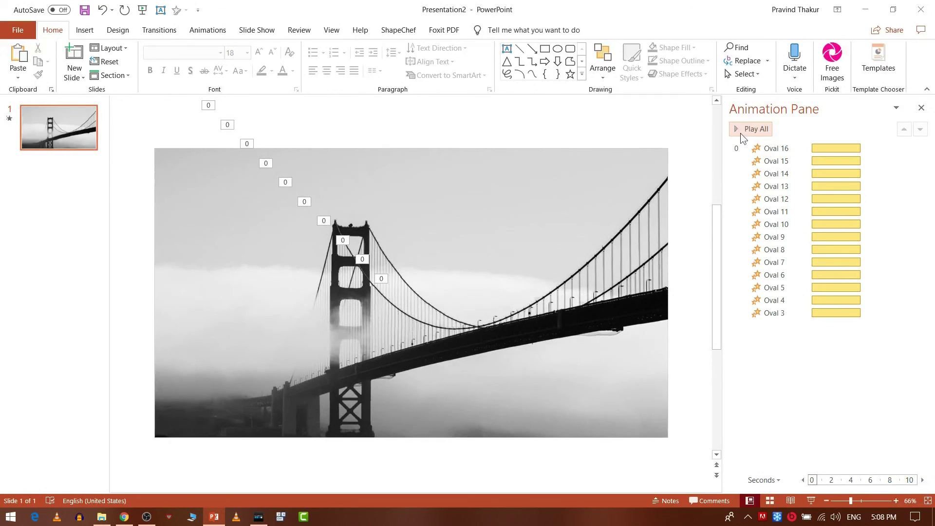
{"action": "left_click", "coordinate": [749, 134]}
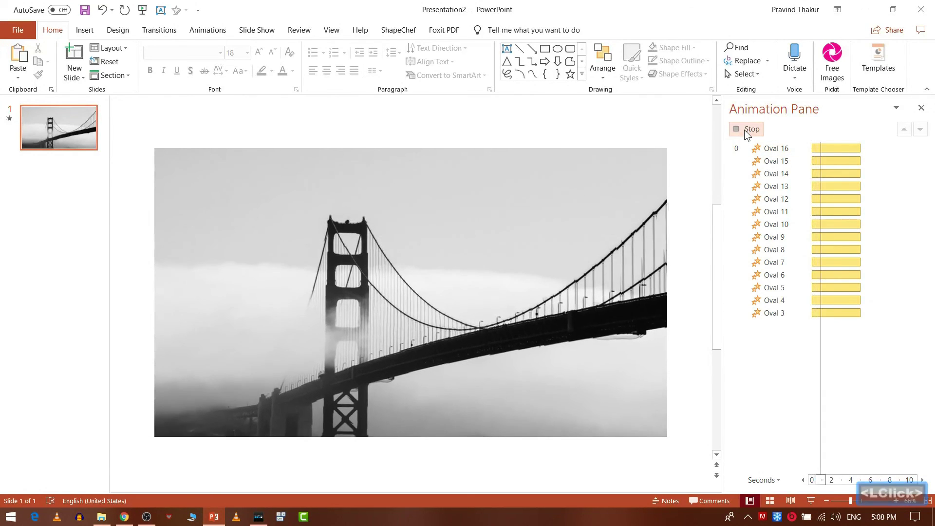